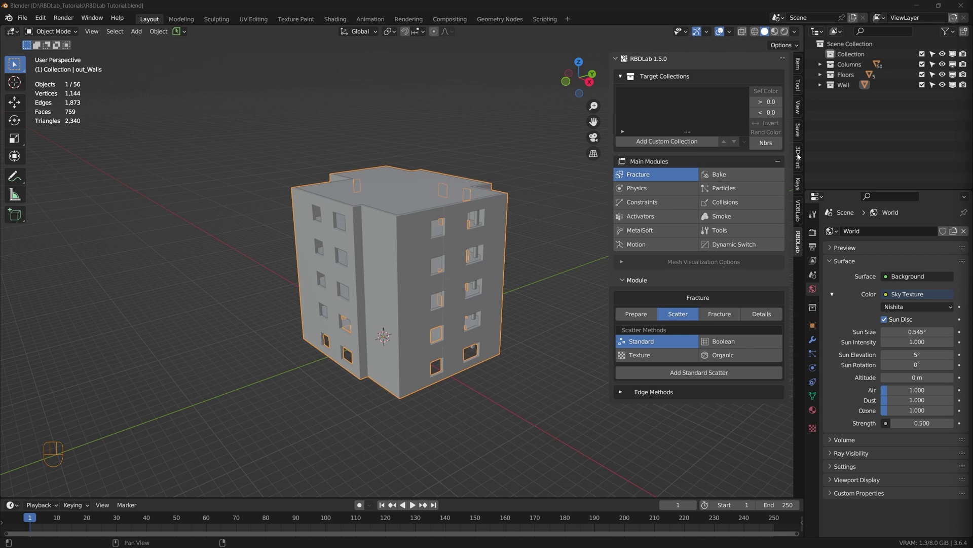
Run the 3D-Print Toolbox Check All on out_Walls, reporting 112 non-manifold edges
click(800, 156)
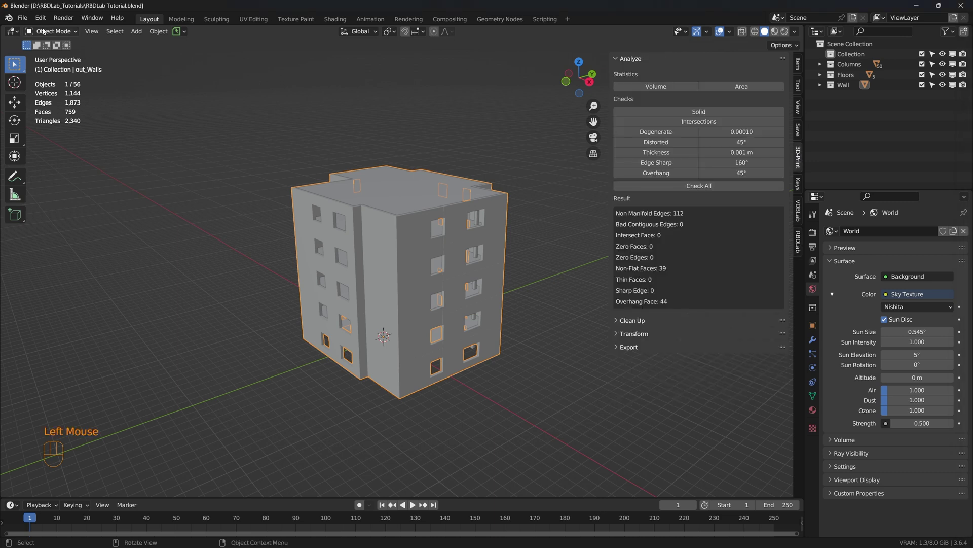
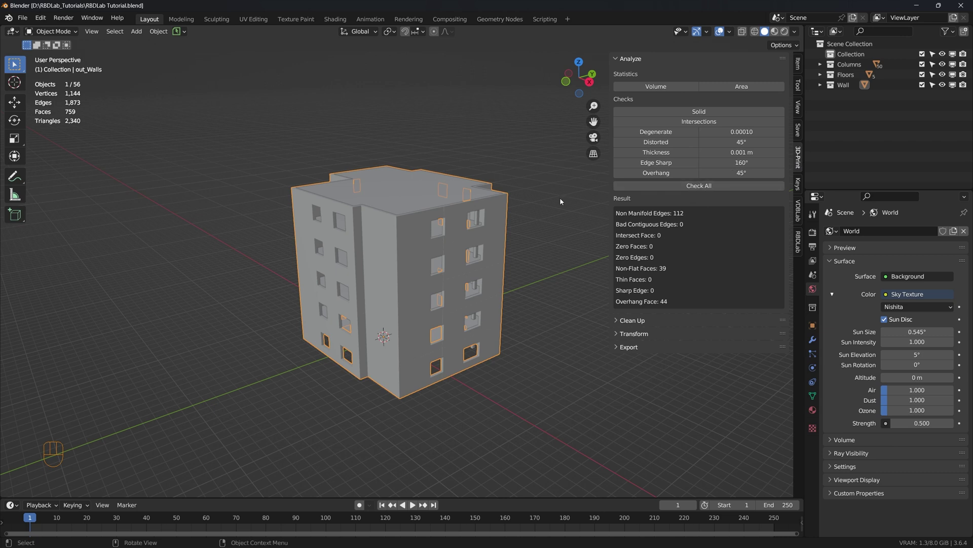
click(702, 185)
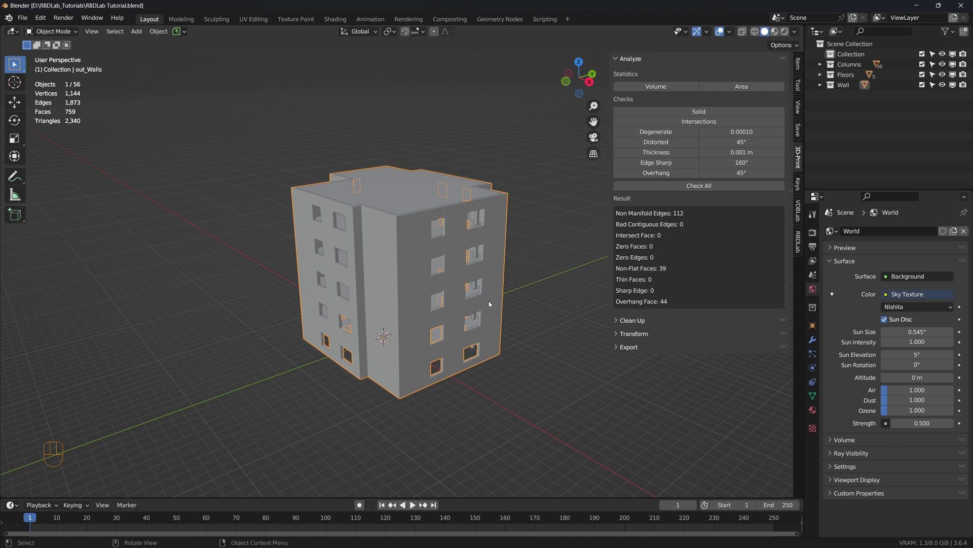
Select the wall's non-manifold edges, Make Manifold, and re-check to get 0 non-manifold edges
key(Tab)
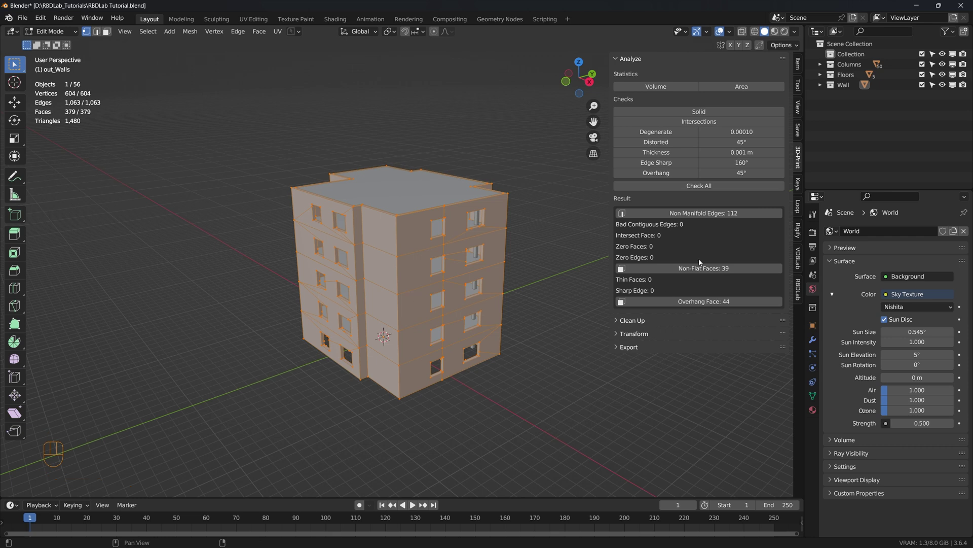
click(687, 214)
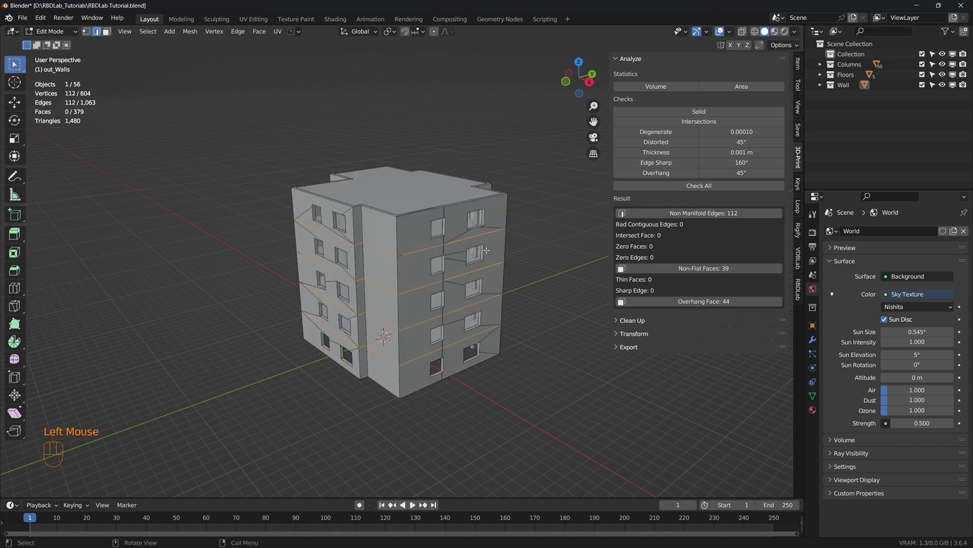
scroll(up, 3)
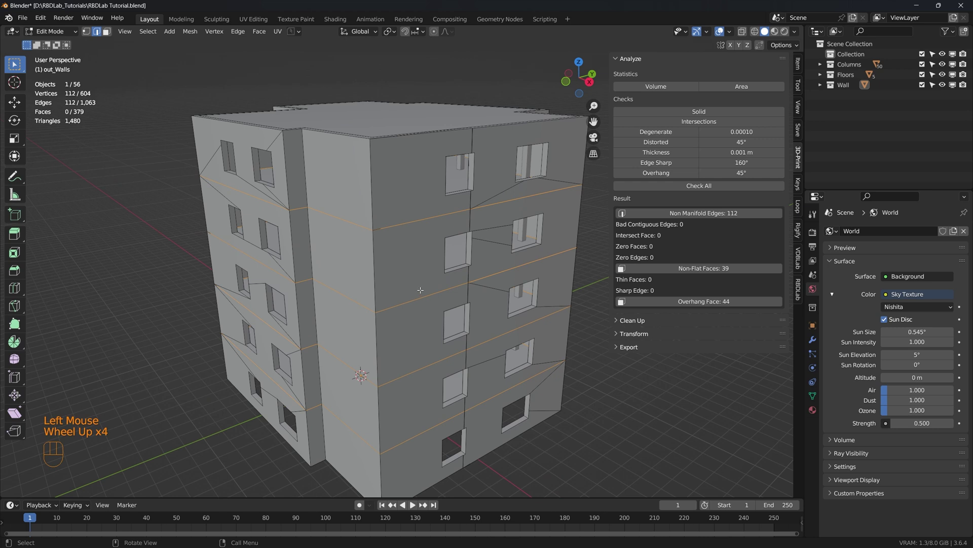
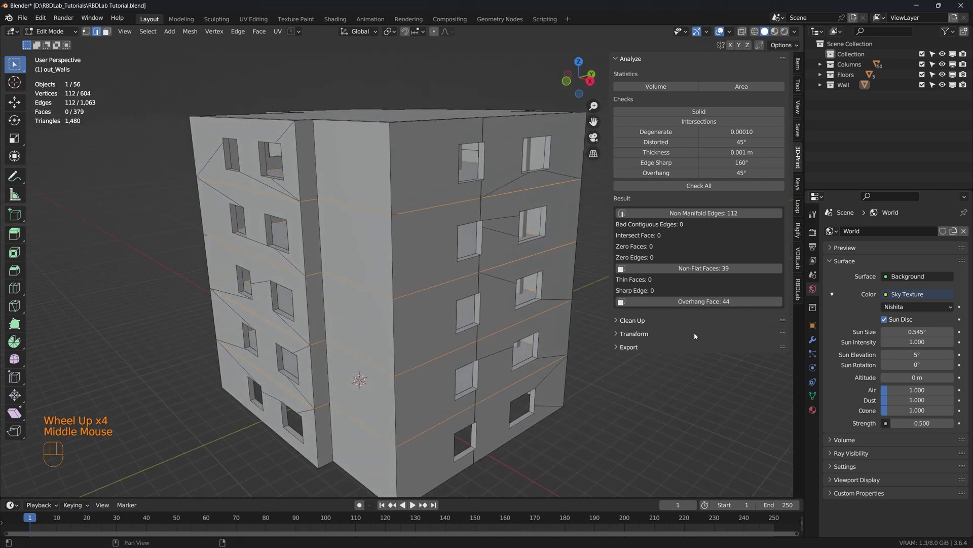
click(619, 323)
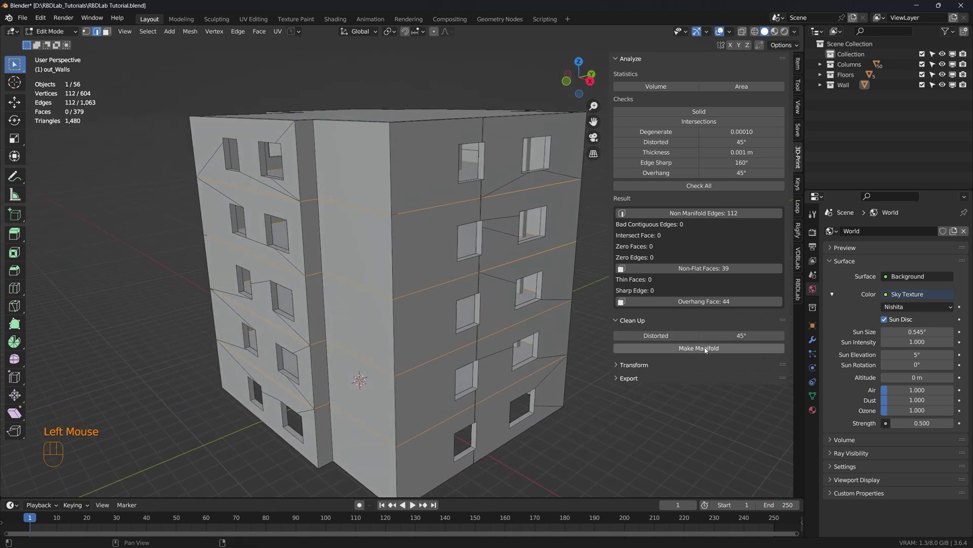
click(707, 351)
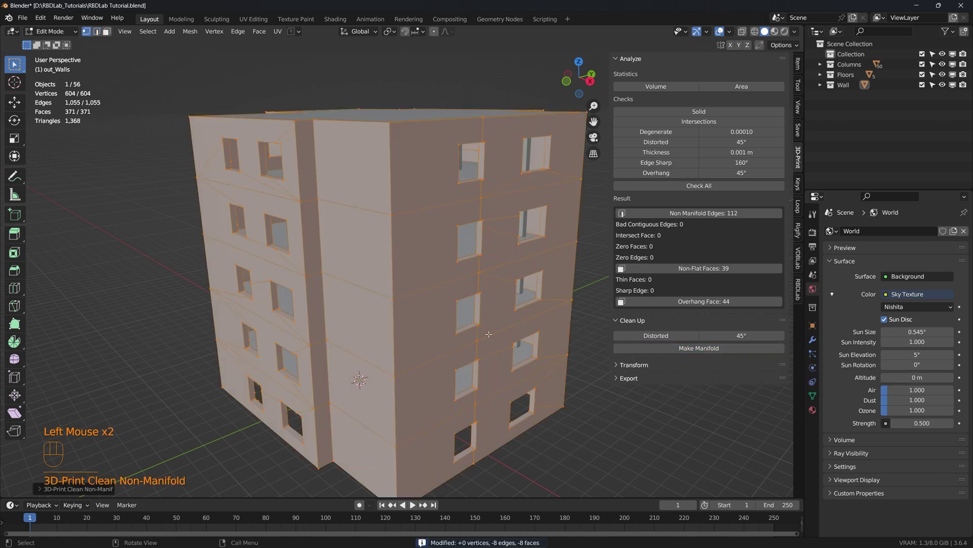
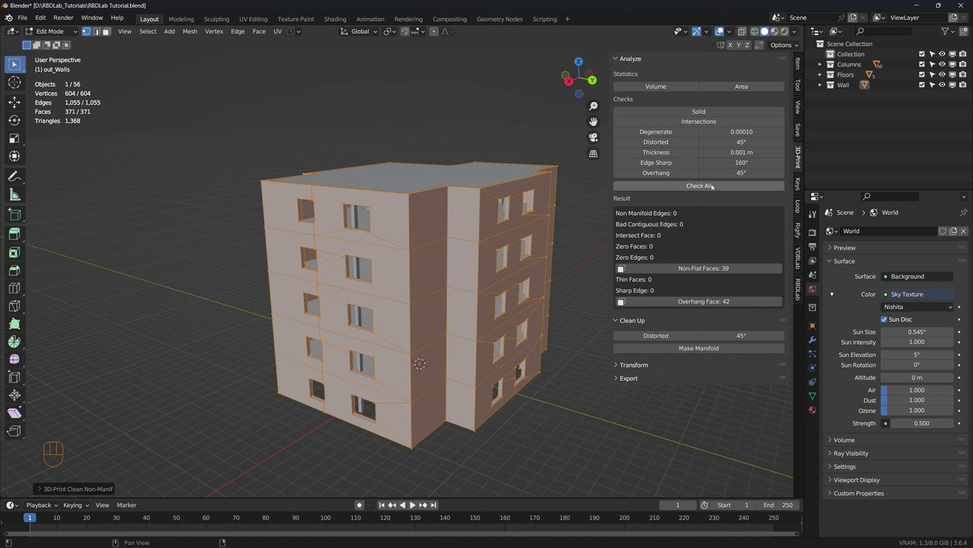
click(714, 185)
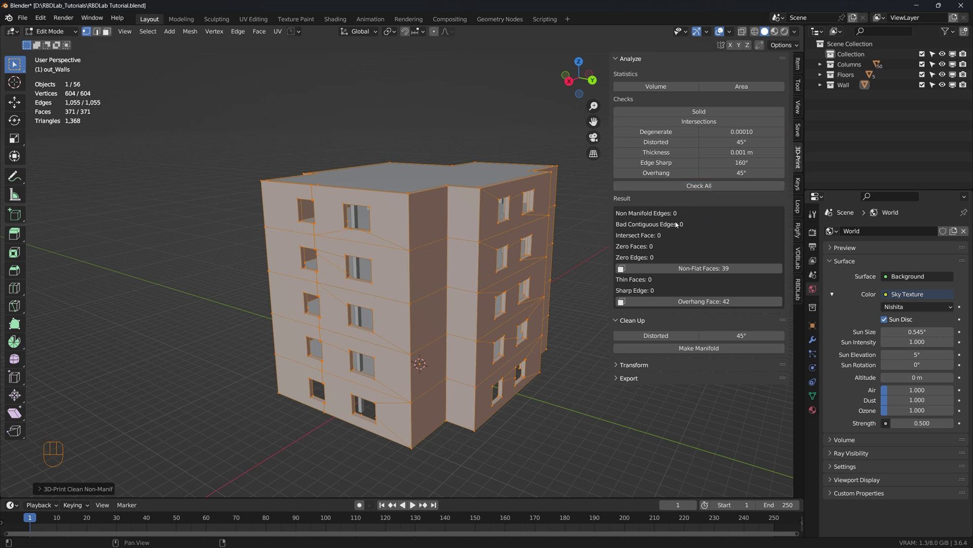
click(709, 188)
Back in Object Mode, run Check All on a floor slab and a column, both passing clean
key(Tab)
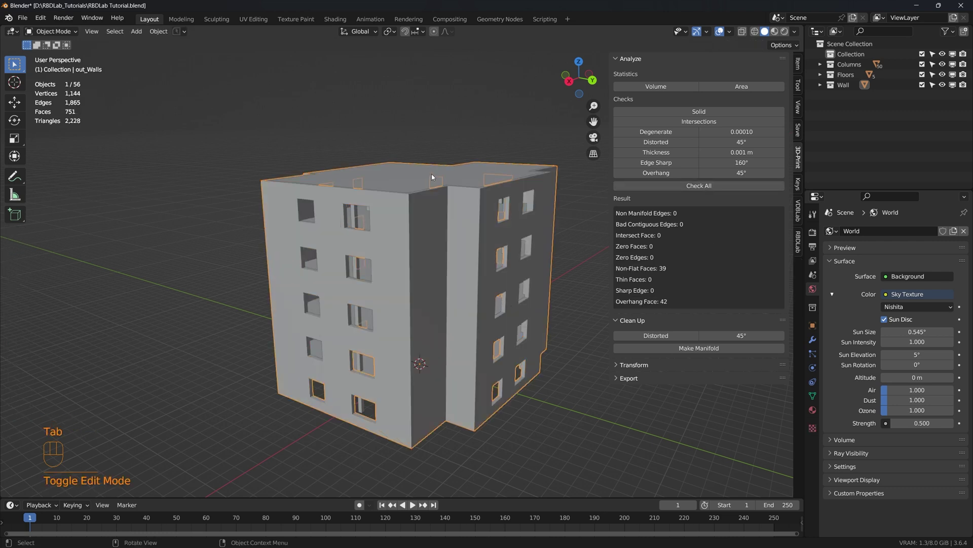
click(425, 178)
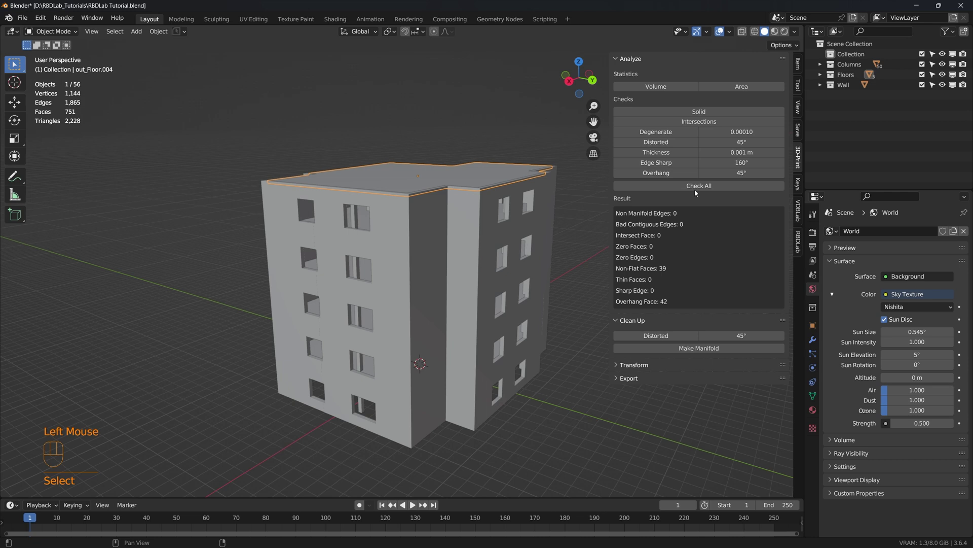
click(709, 184)
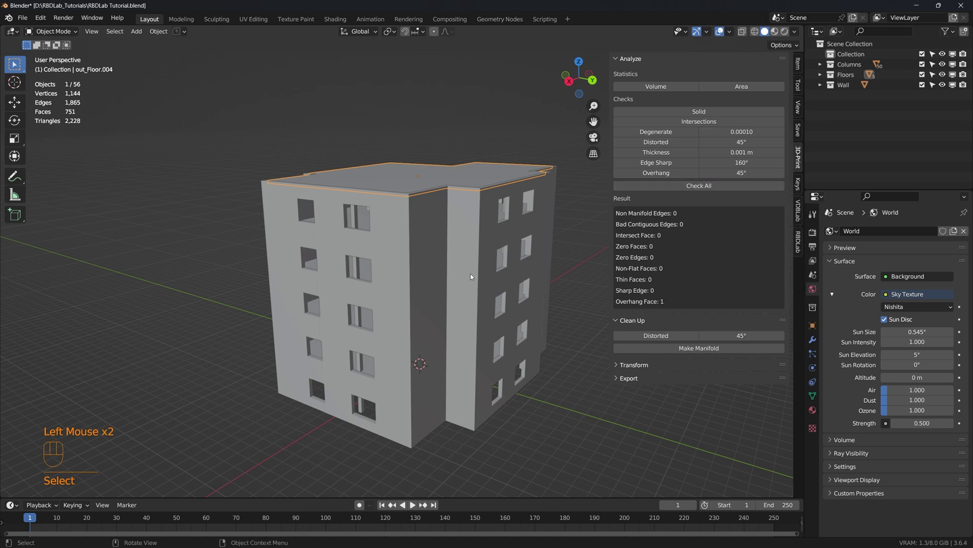
click(359, 271)
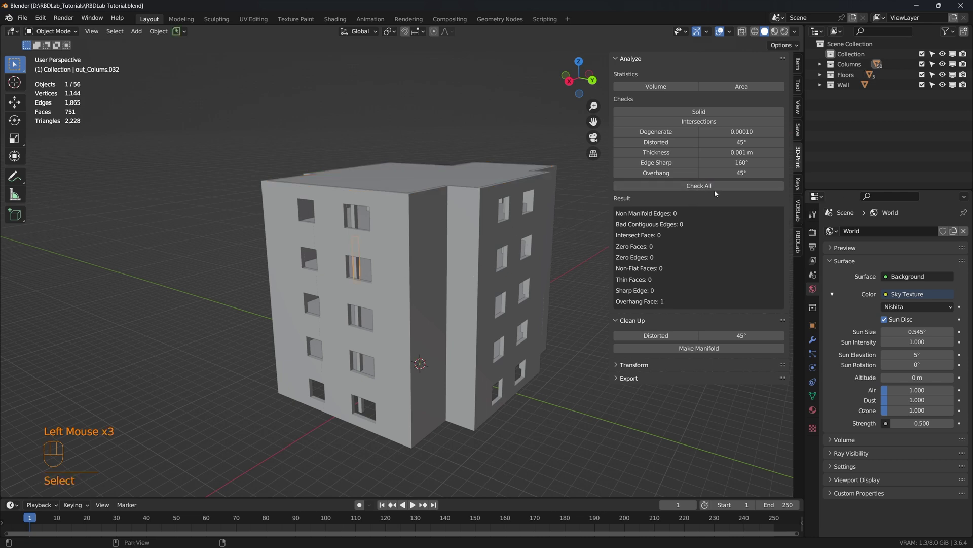
click(719, 188)
click(578, 412)
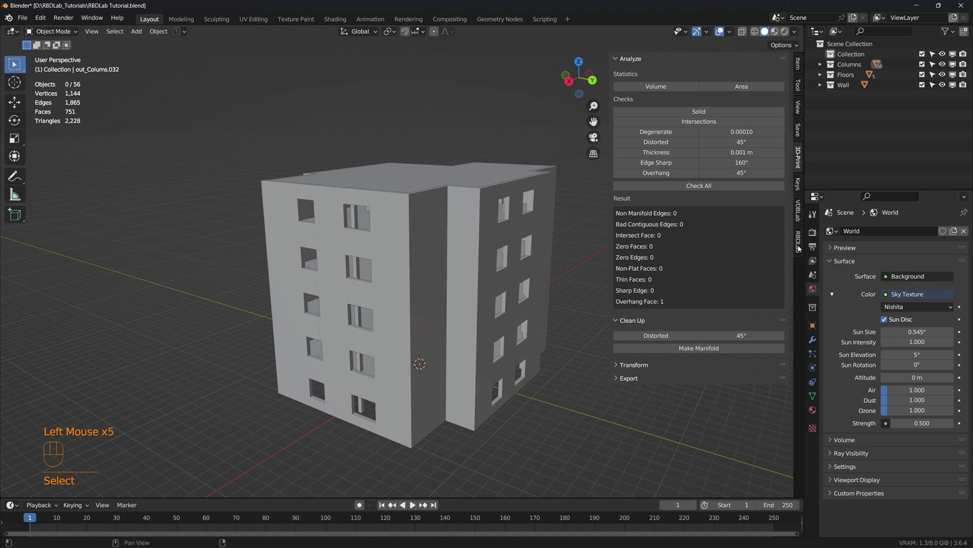
click(799, 247)
Add an RBDLab organic scatter to the walls with Count 1, viewing the building from above
middle_click(653, 357)
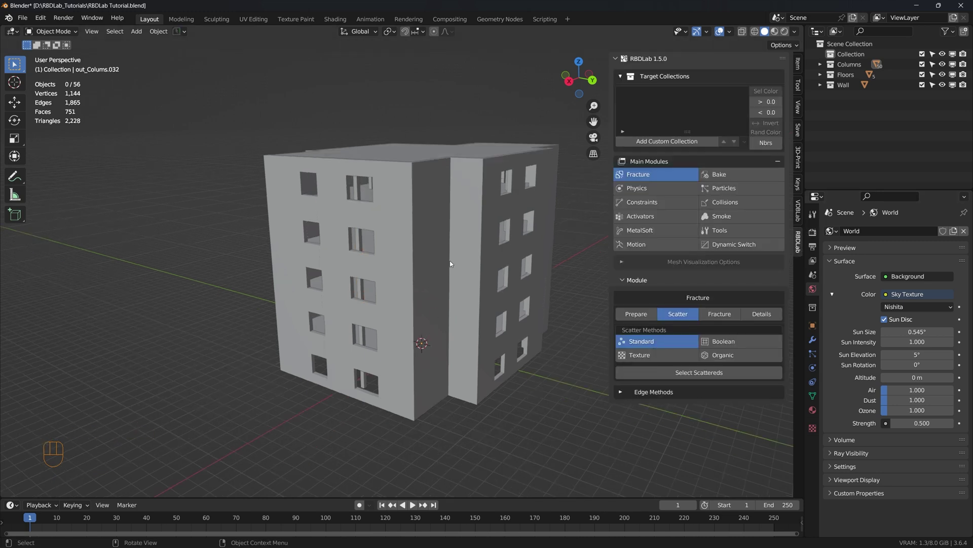
click(452, 262)
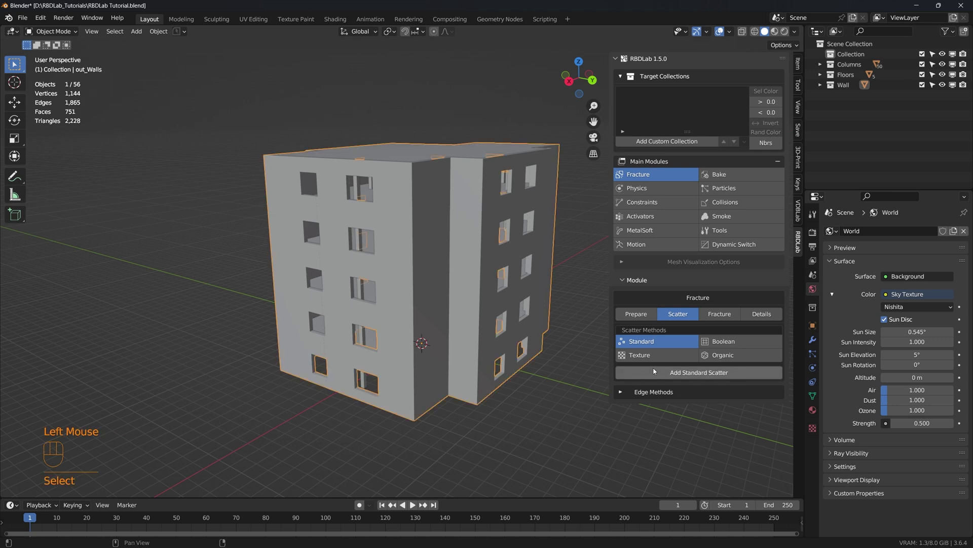
click(749, 357)
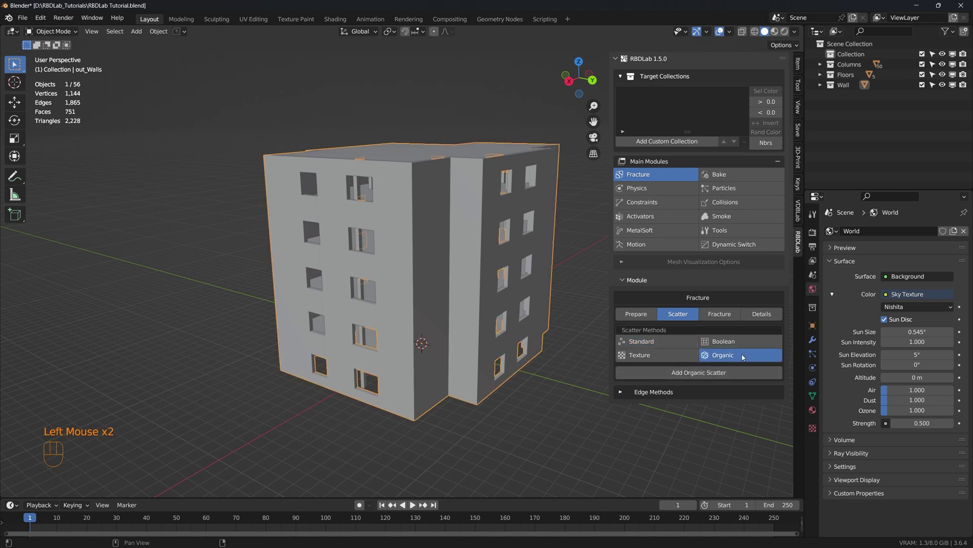
click(707, 376)
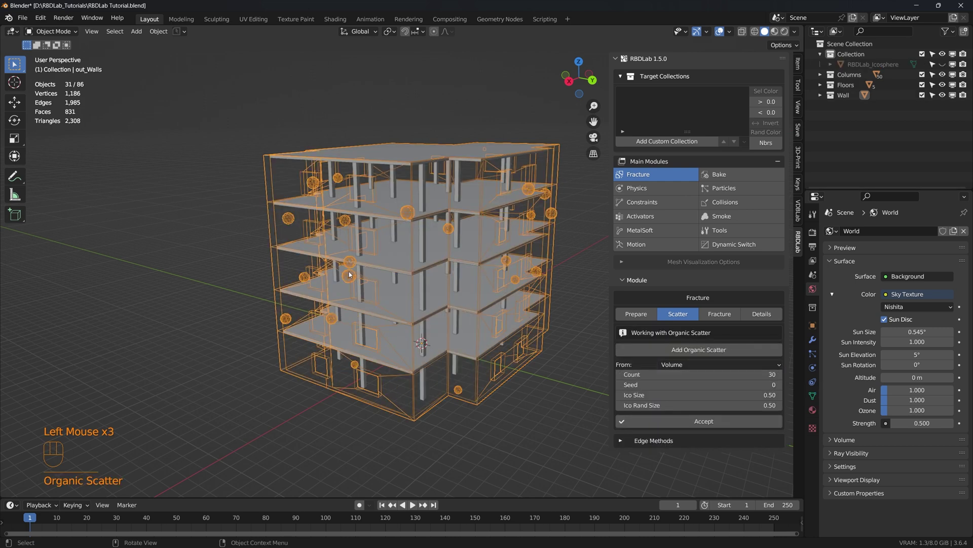
scroll(up, 3)
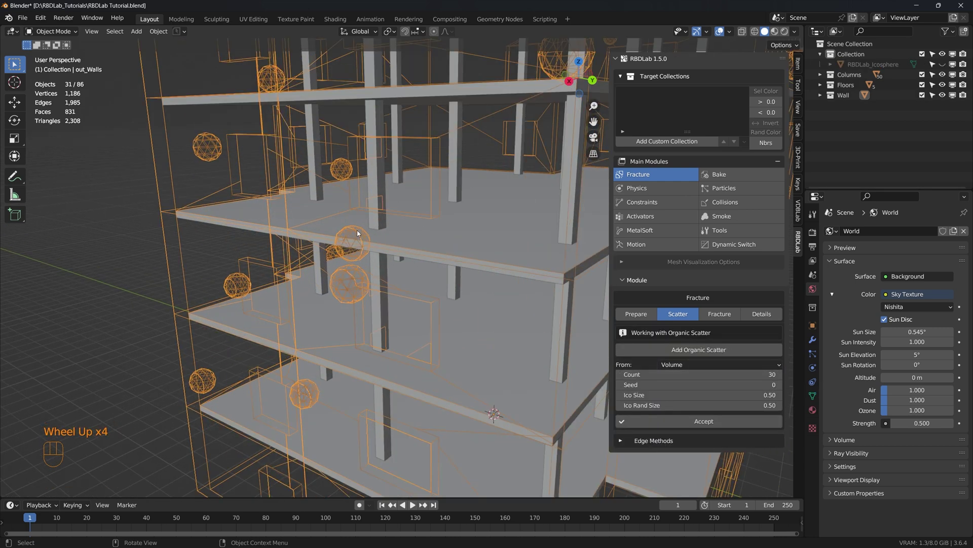
scroll(down, 3)
middle_click(473, 353)
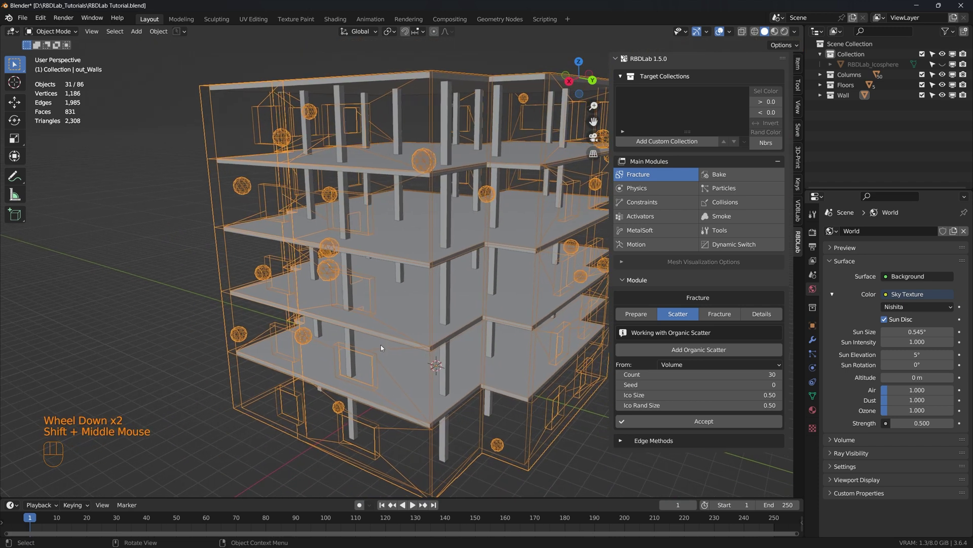
drag(396, 301, 486, 356)
drag(486, 356, 449, 351)
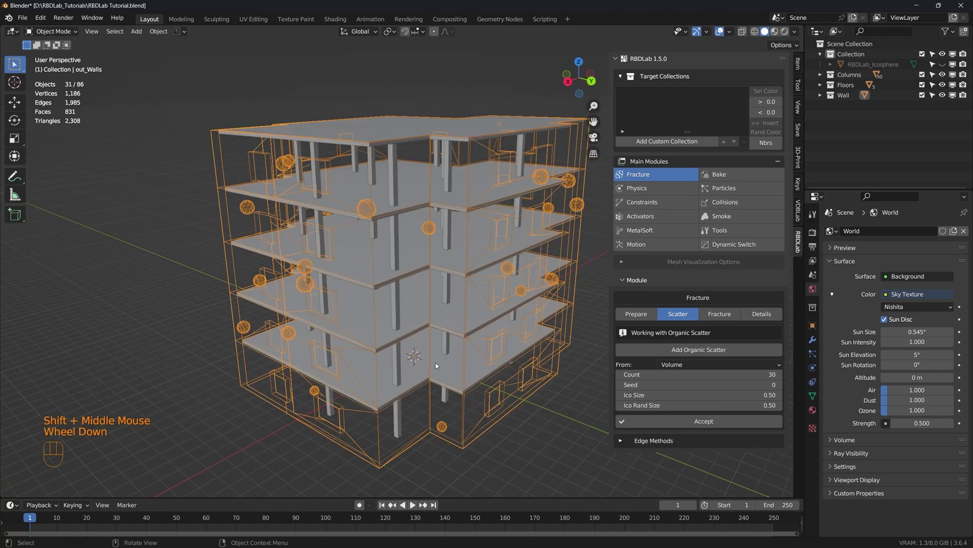
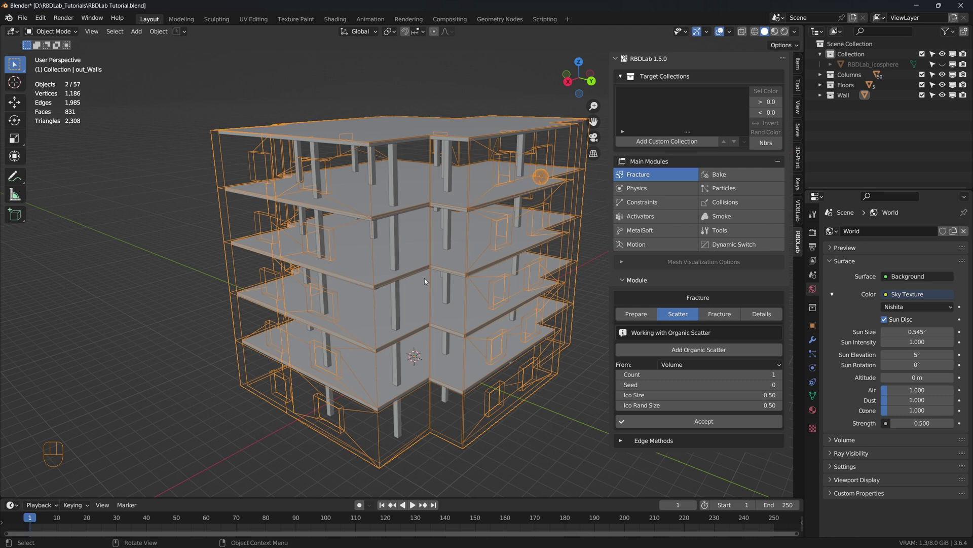
Lower the scatter icosphere along Z from top view until it encloses the whole building
key(KP_7)
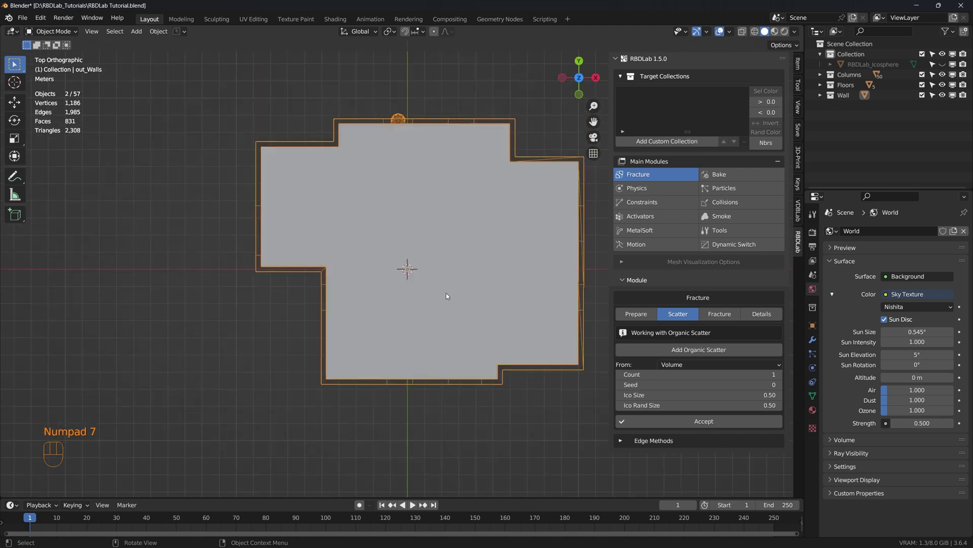
drag(456, 280, 407, 313)
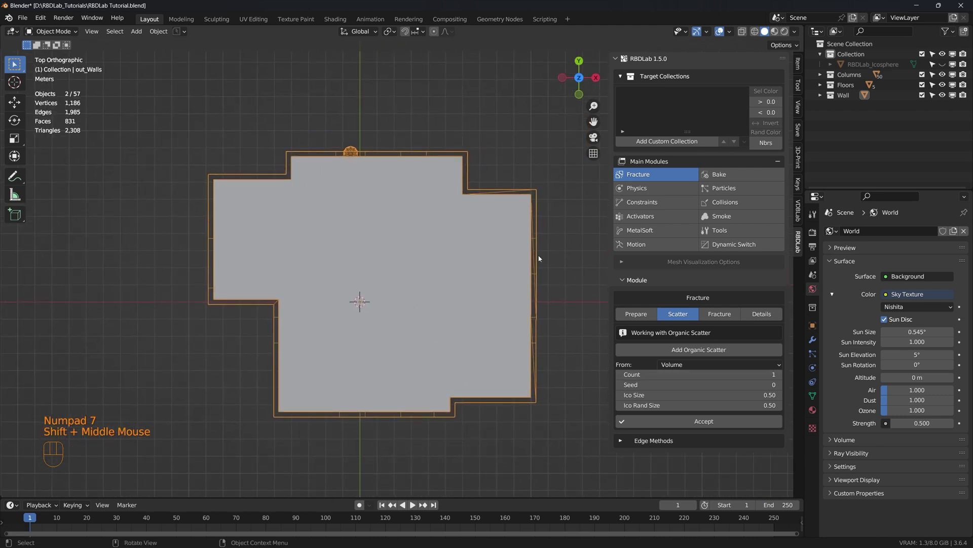
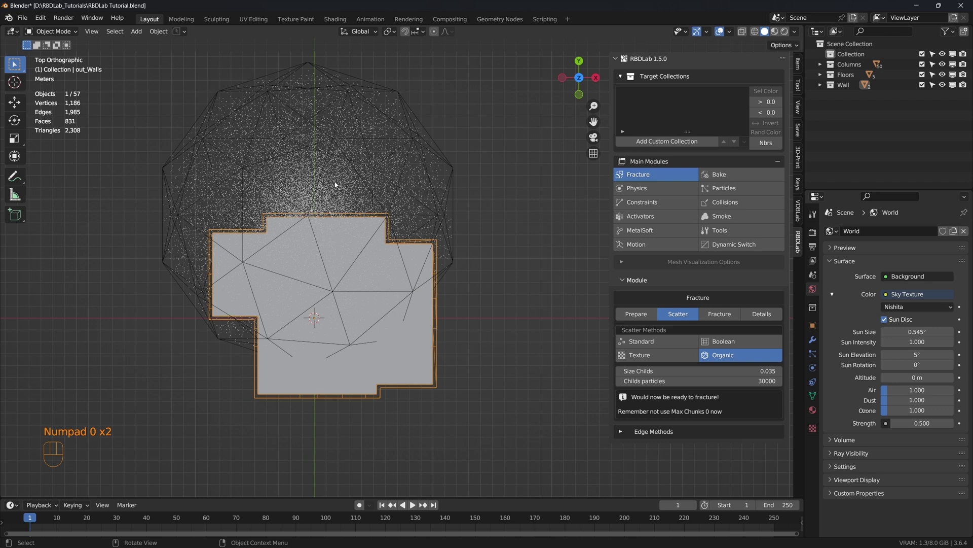
click(384, 158)
key(g)
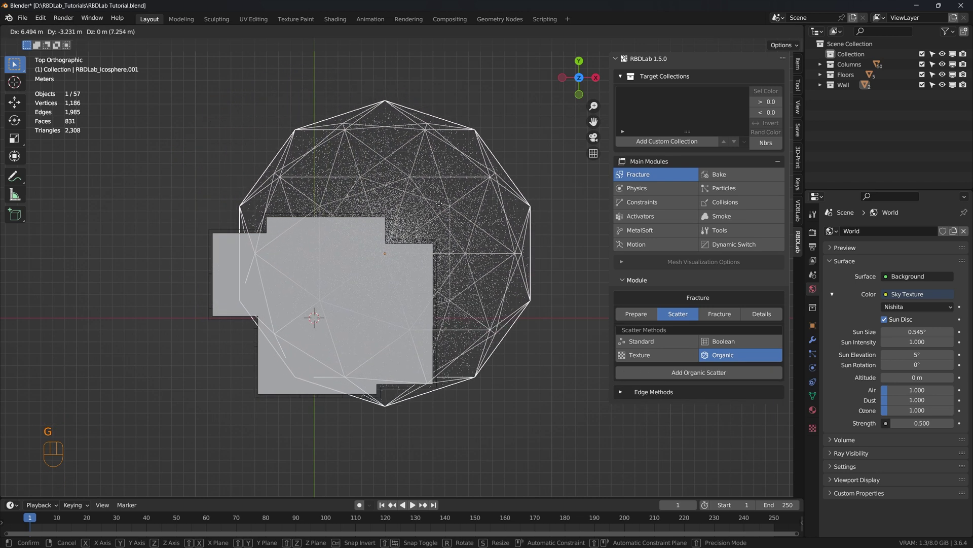
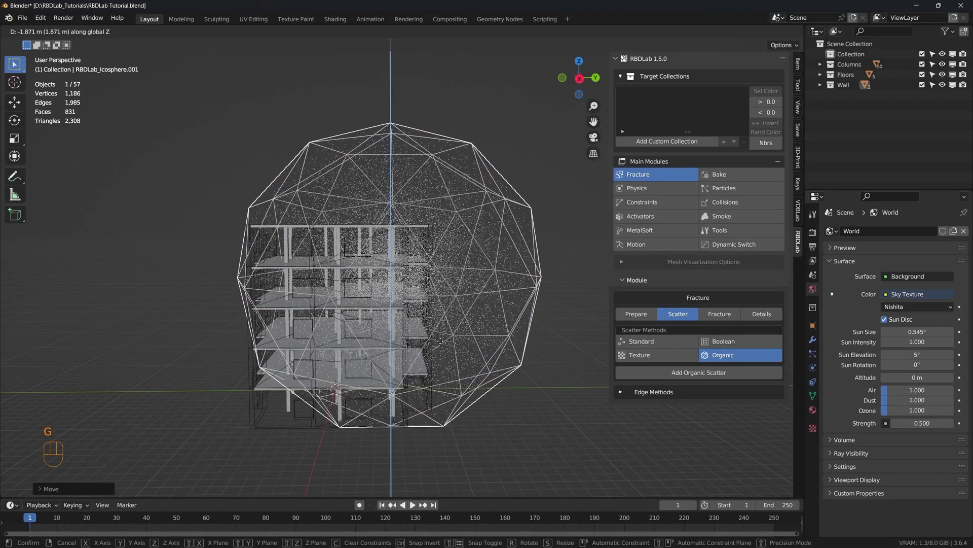
drag(446, 364, 538, 402)
click(202, 377)
Switch RBDLab to the Fracture settings using own and child particles, Max Chunks 2000
drag(354, 419, 354, 365)
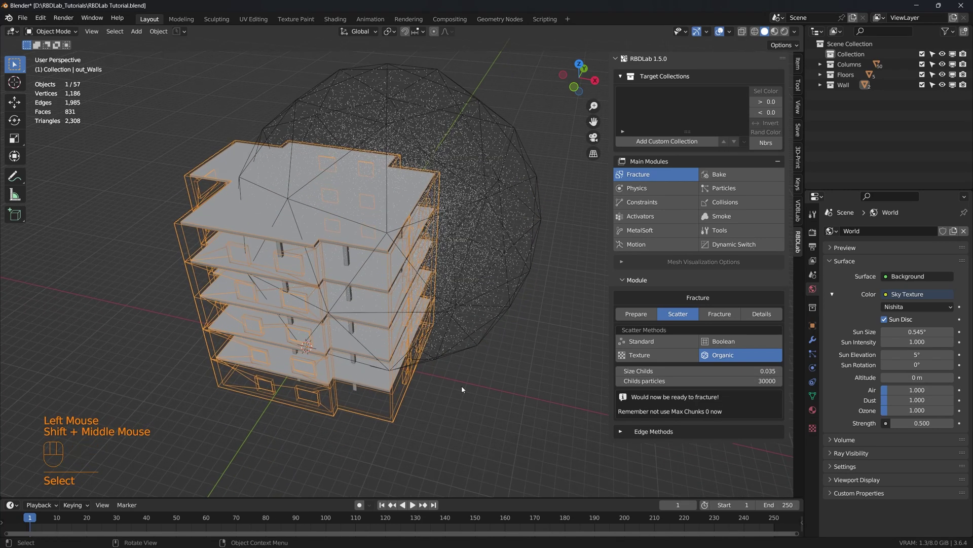
click(725, 315)
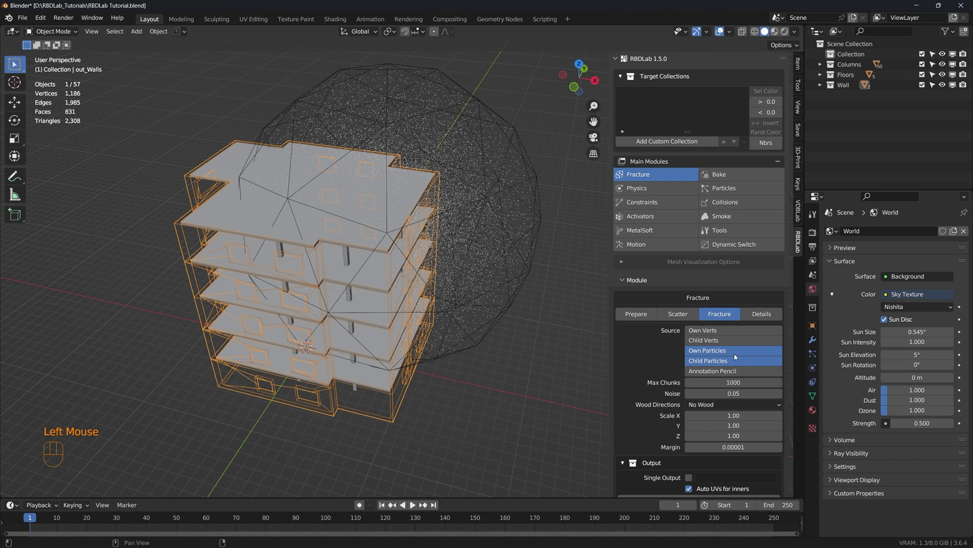
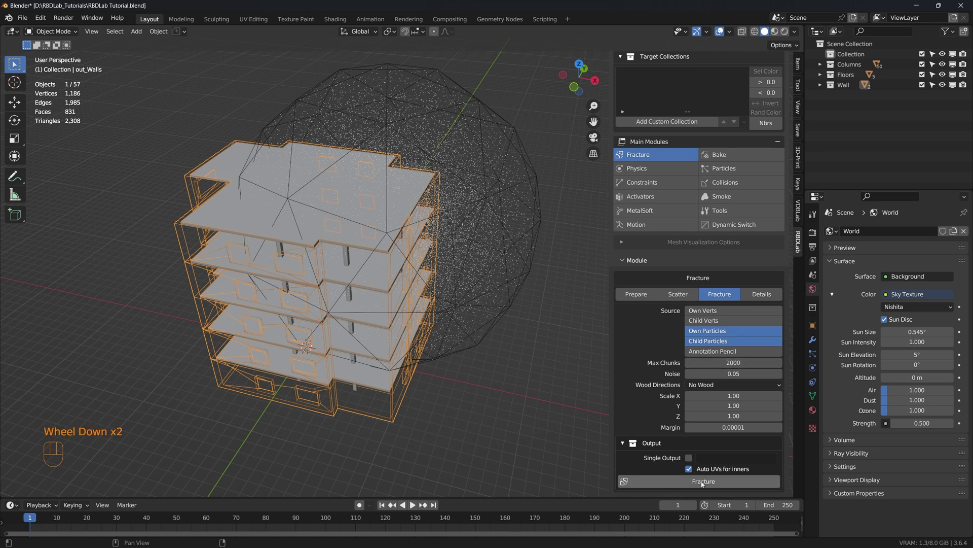
Fracture the walls into 501 irregular chunks gathered in out_Walls_Low
click(703, 483)
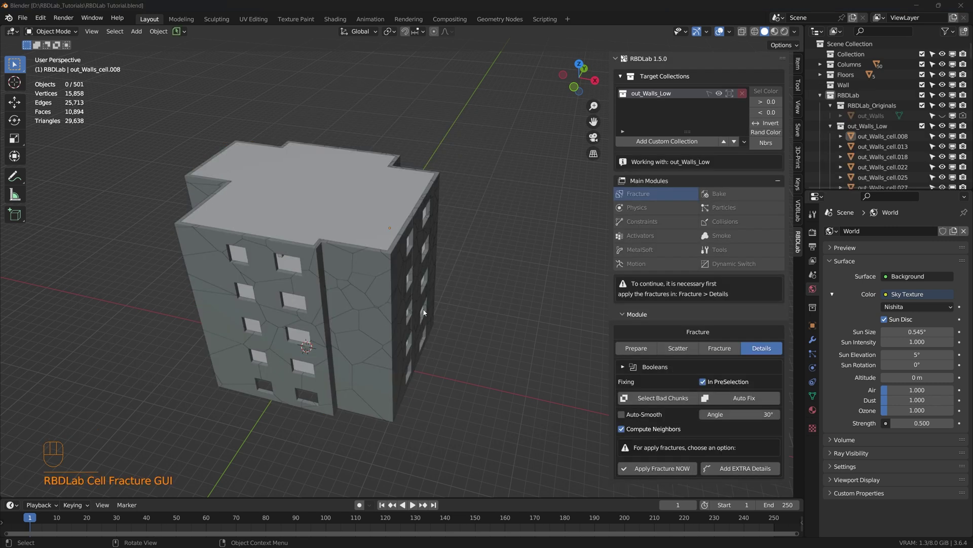
drag(428, 293, 372, 304)
scroll(up, 3)
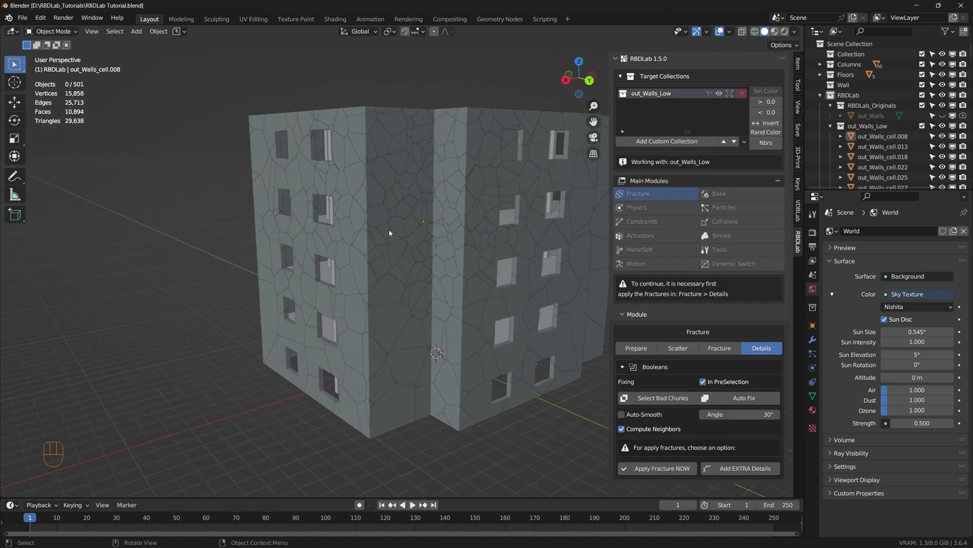
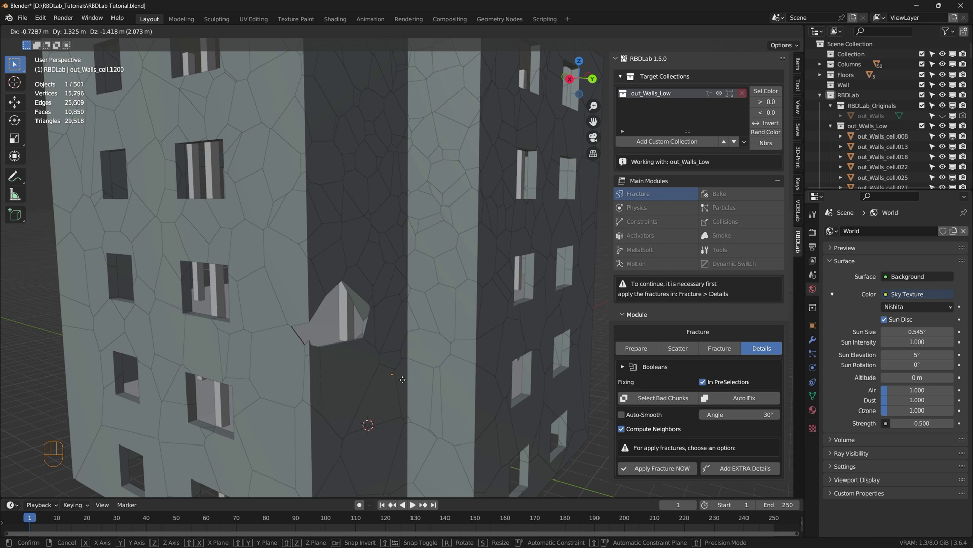
scroll(down, 3)
Pull one chunk out of the wall to inspect its shape, then put it back
drag(439, 397, 444, 362)
middle_click(439, 332)
click(531, 429)
middle_click(490, 333)
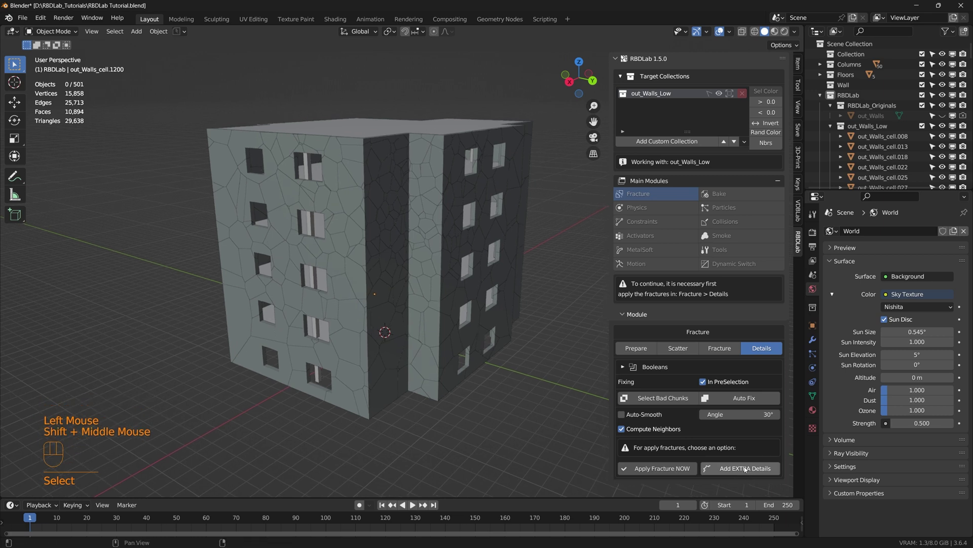
Add EXTRA Details with Subdivision and raise the subdivision level to 4
click(747, 469)
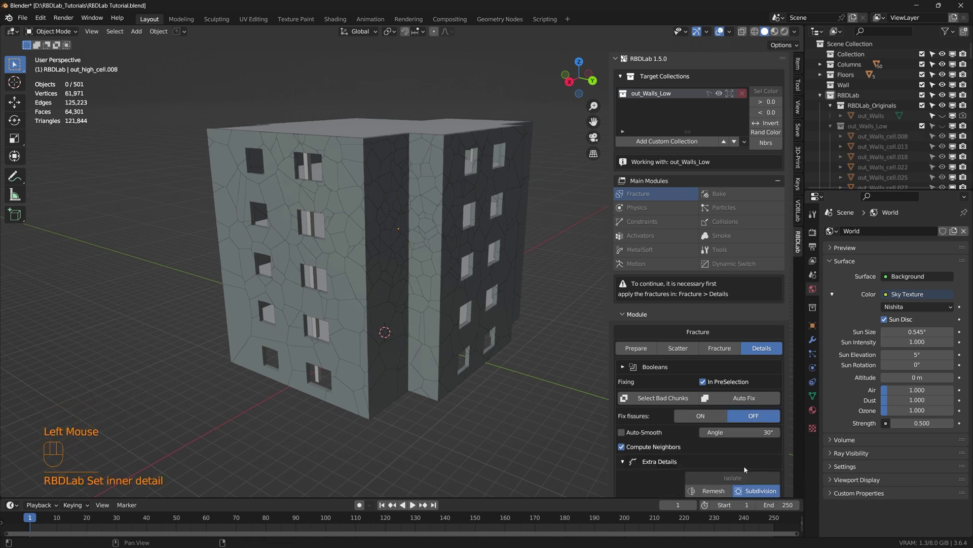
scroll(down, 3)
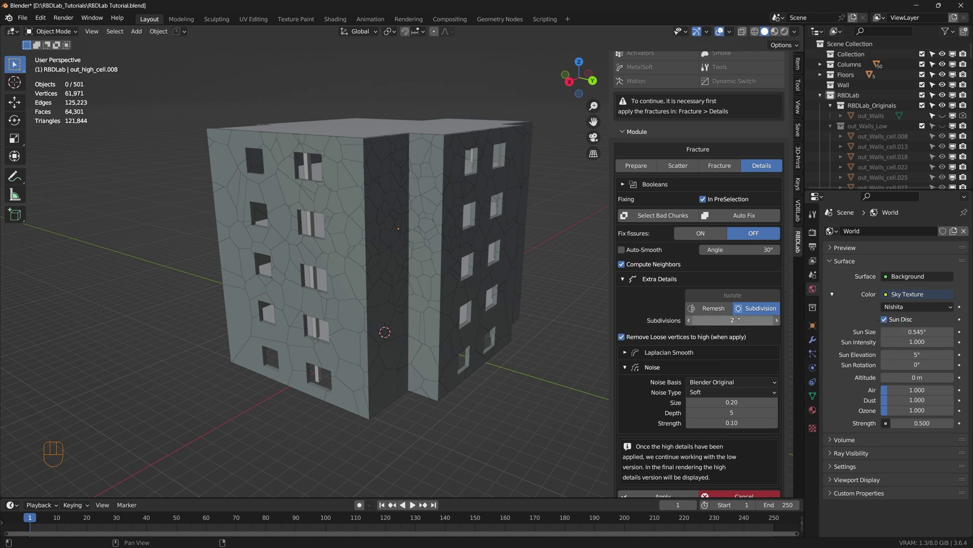
click(780, 322)
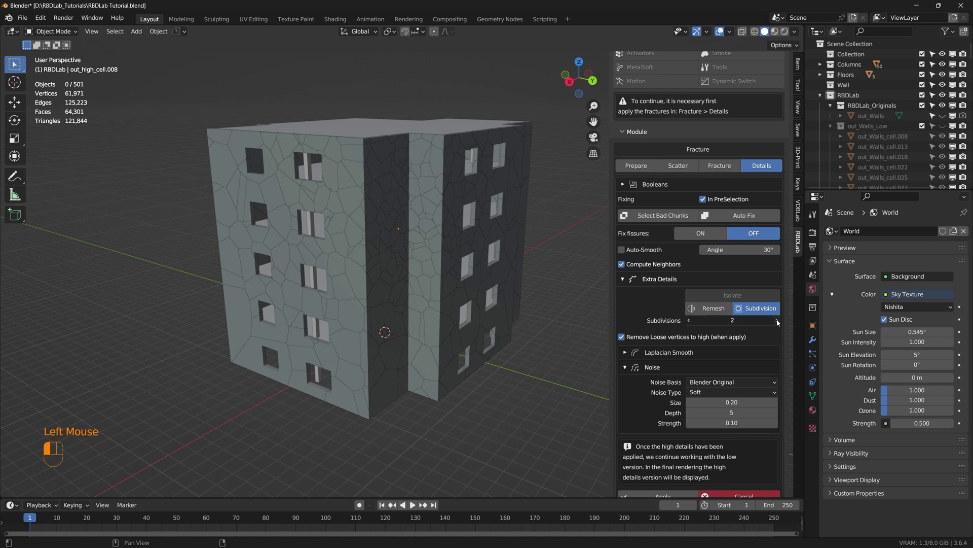
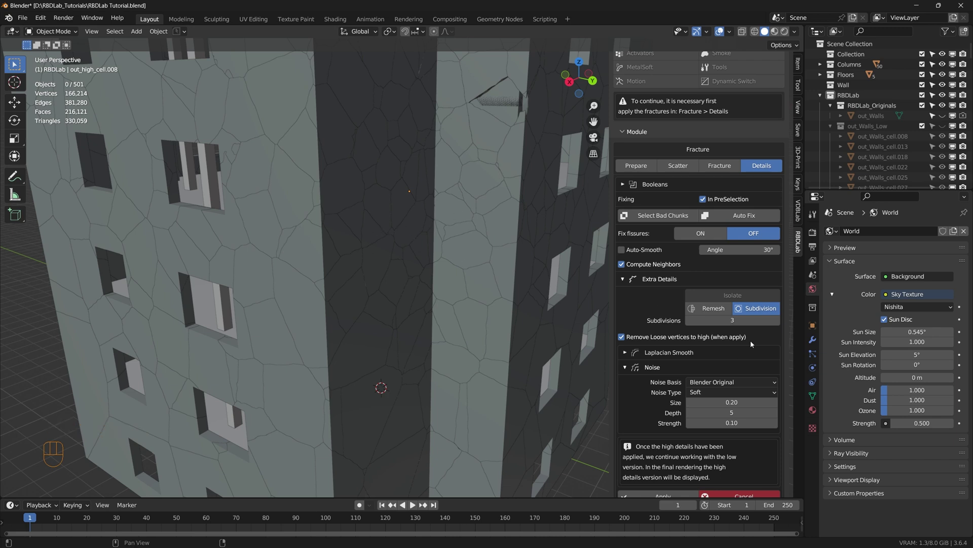
click(779, 323)
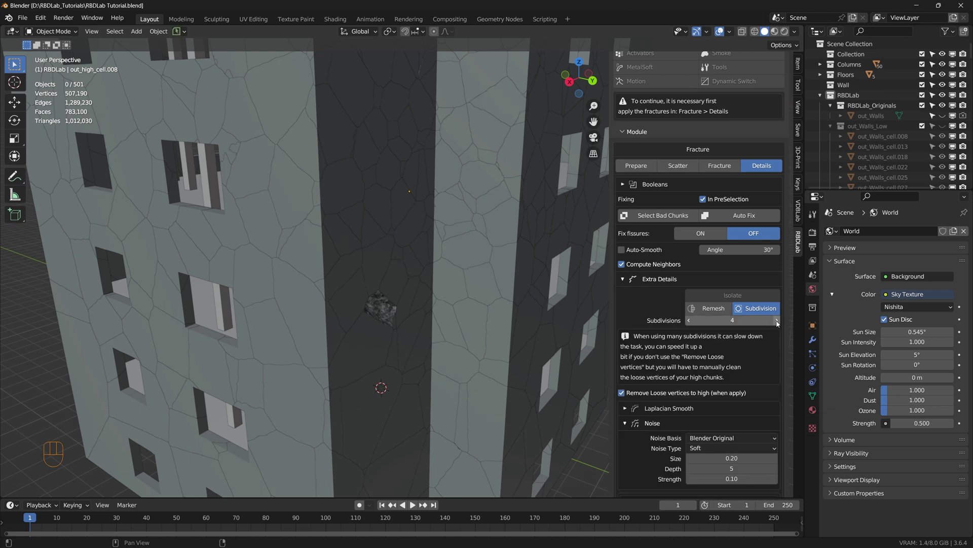
Move a wall chunk out to preview its noisy high-detail edges, then view the whole building
key(g)
click(780, 324)
middle_click(779, 323)
key(g)
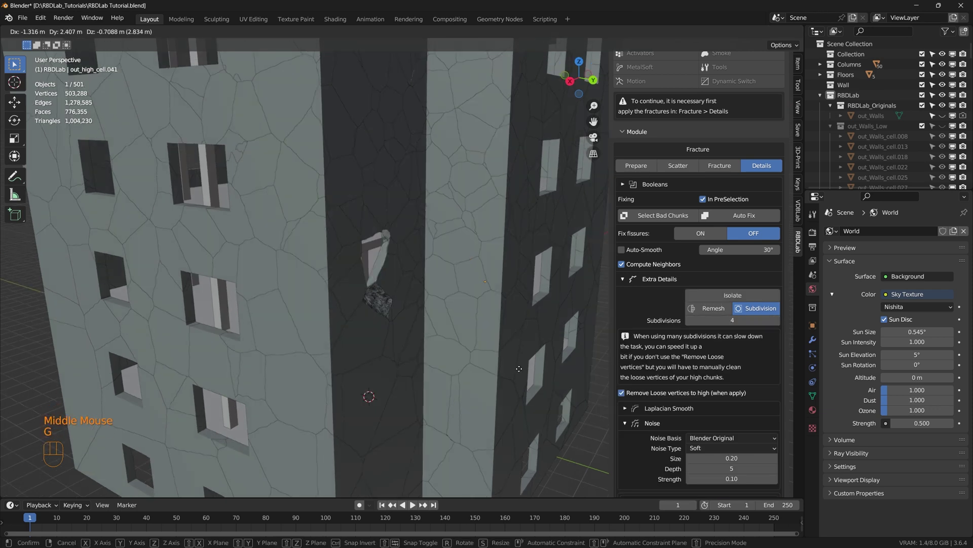
drag(427, 338, 378, 331)
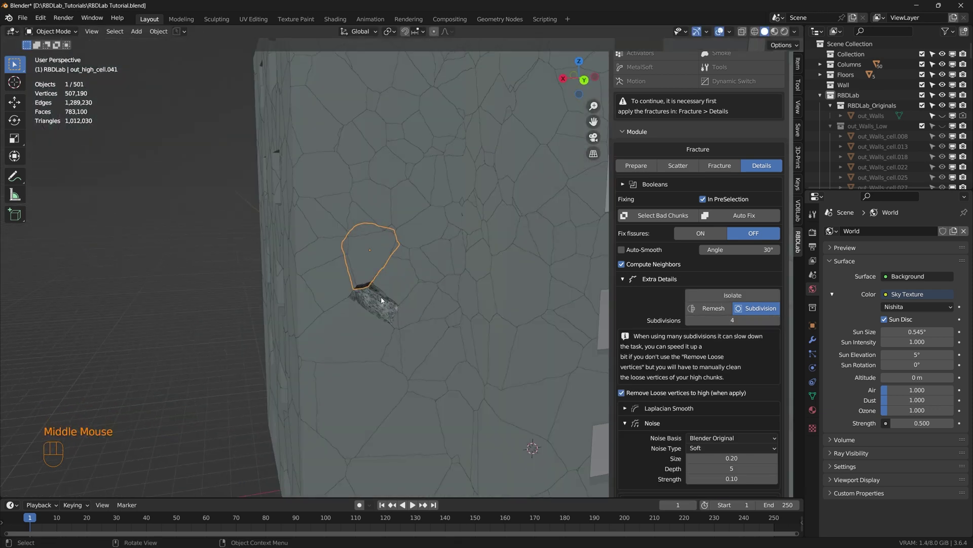
drag(408, 326, 400, 295)
middle_click(397, 294)
scroll(down, 3)
scroll(up, 3)
drag(344, 236, 423, 299)
scroll(down, 3)
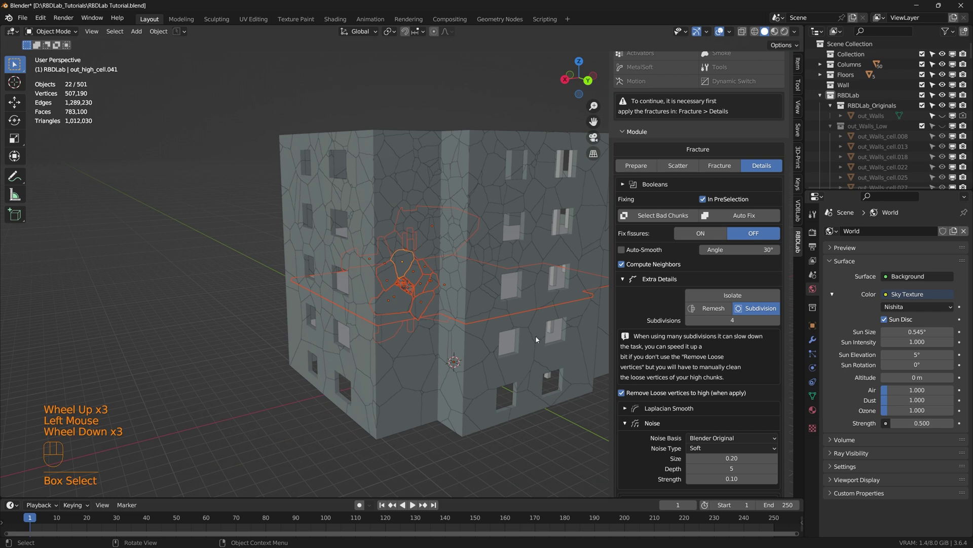
drag(539, 339, 505, 262)
drag(509, 254, 443, 193)
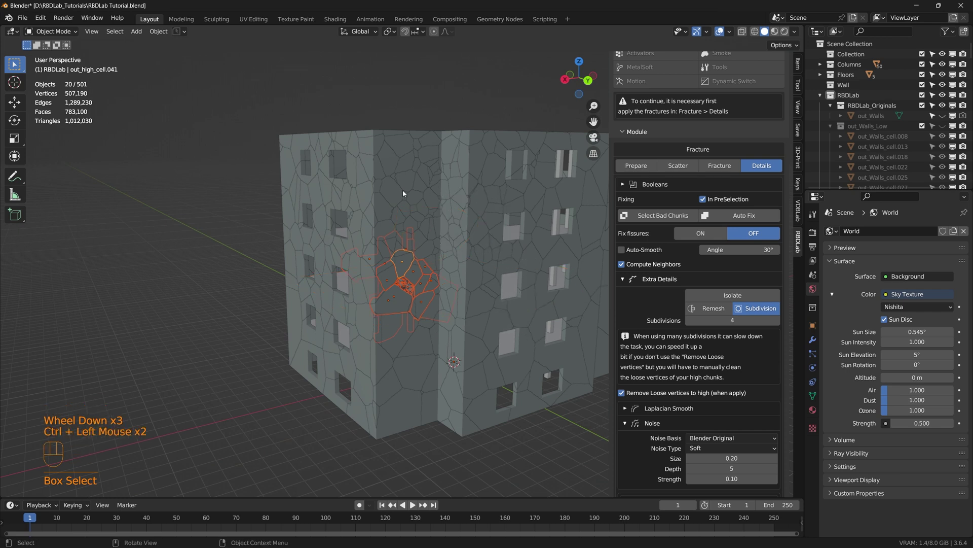
Select a small chunk and Auto Fix the bad wall chunks in the Details settings
scroll(up, 3)
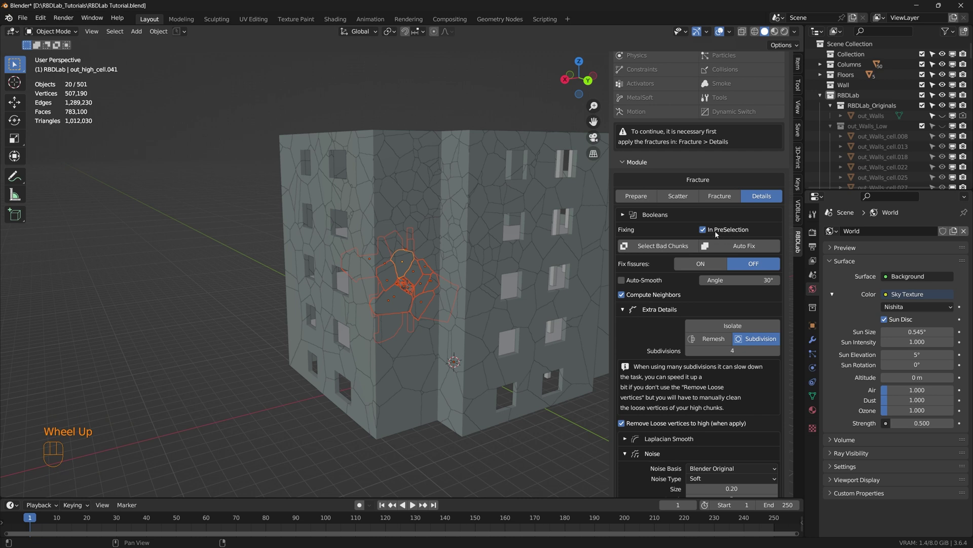
click(663, 248)
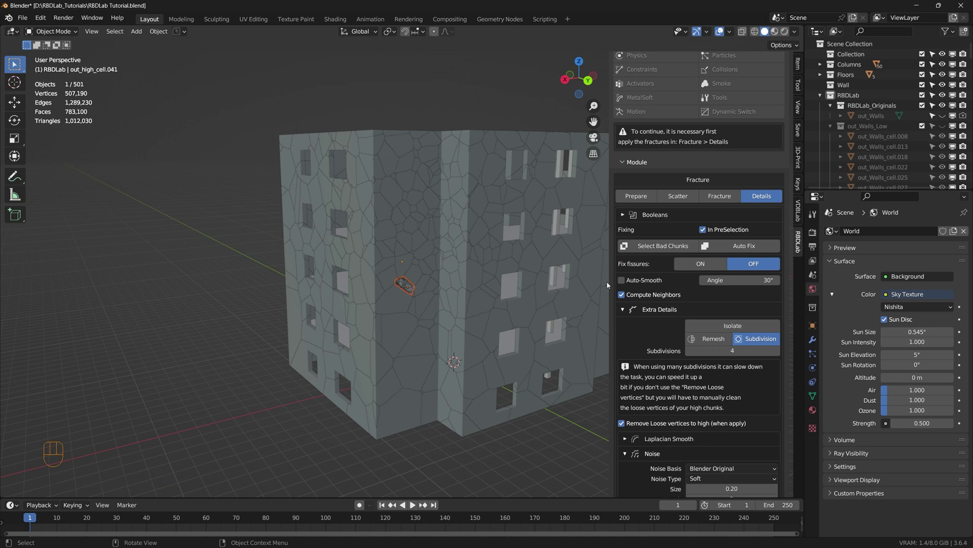
click(746, 249)
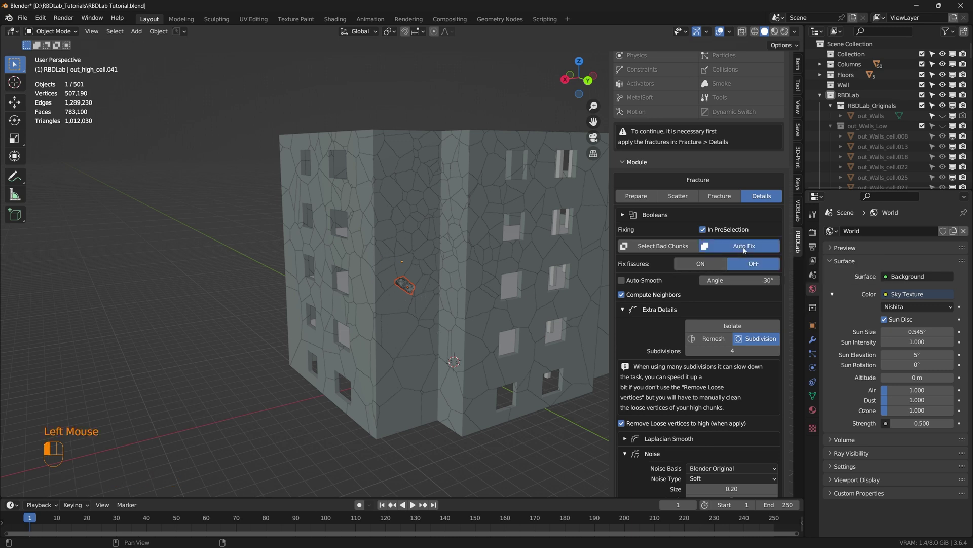
scroll(up, 3)
drag(408, 276, 420, 283)
drag(464, 355, 381, 239)
scroll(up, 3)
drag(399, 283, 386, 281)
Grab a wall chunk and move it out to inspect the repaired result
click(254, 229)
key(g)
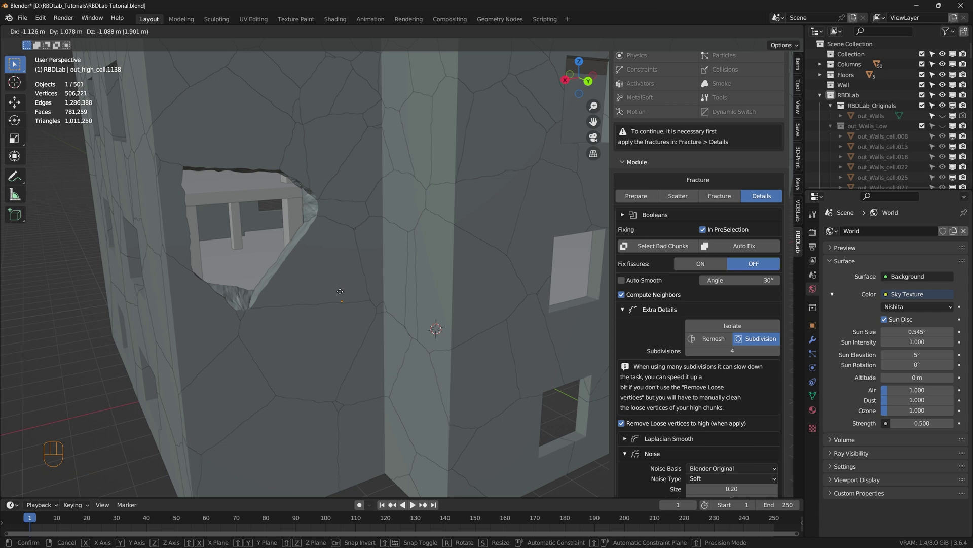
middle_click(393, 272)
click(495, 443)
scroll(down, 3)
Apply the high-detail chunks and grab a low-poly wall chunk for a close look
click(665, 483)
middle_click(665, 483)
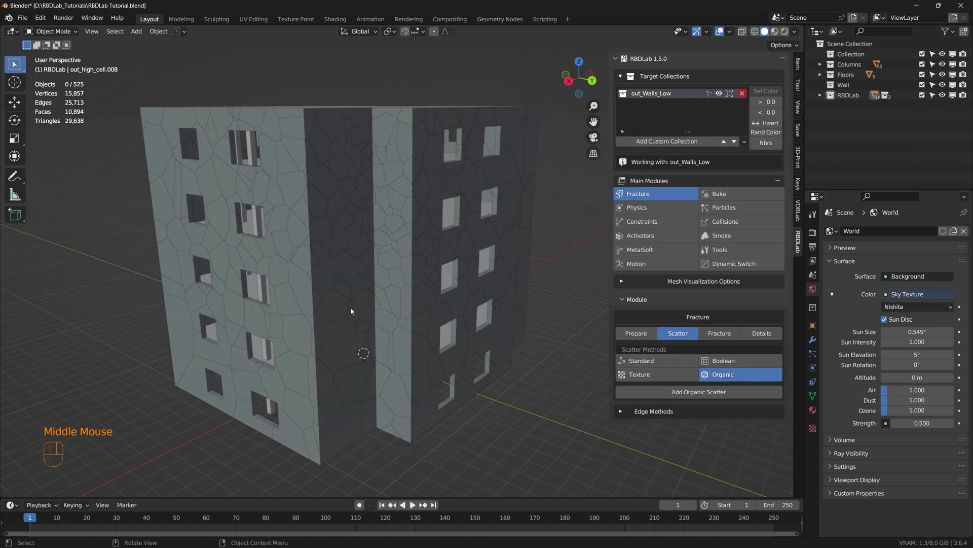
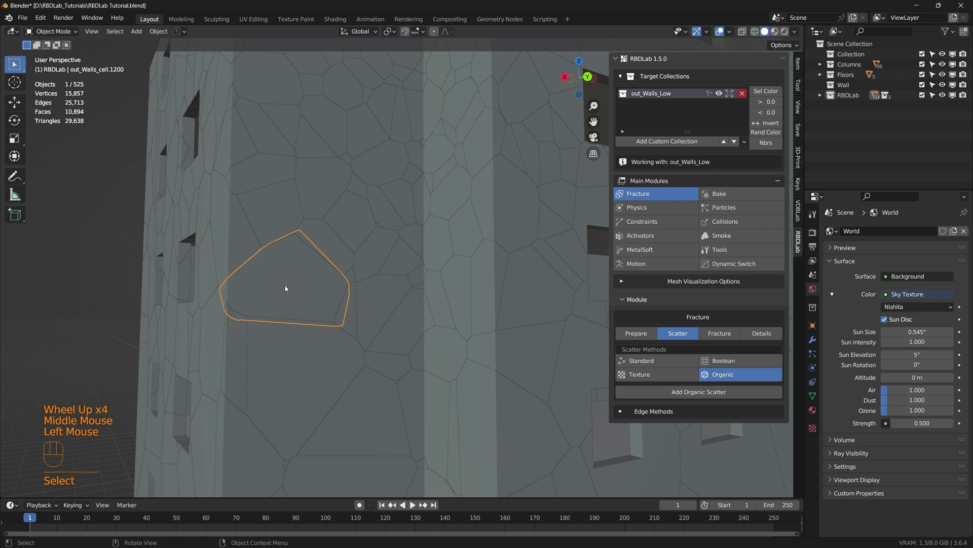
key(g)
drag(288, 291, 320, 313)
key(g)
scroll(down, 3)
middle_click(436, 352)
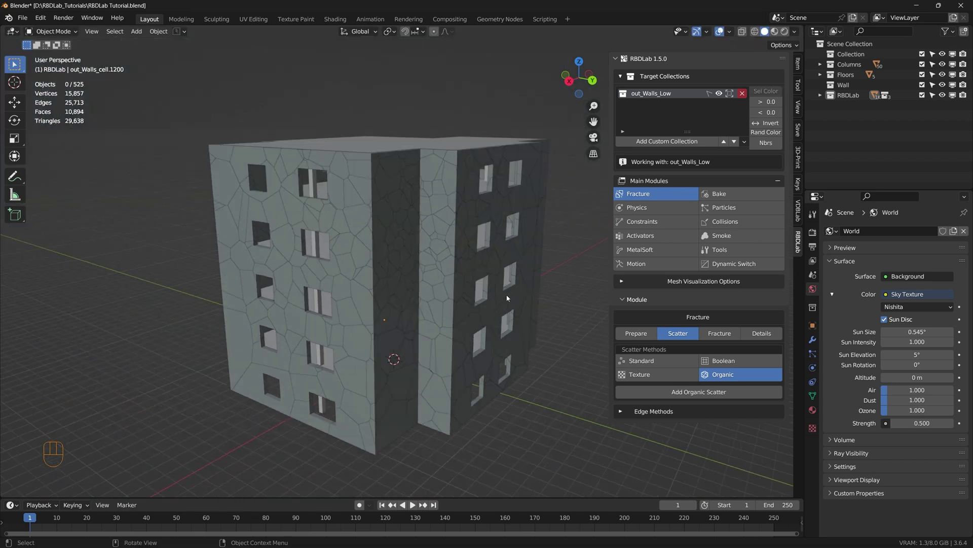
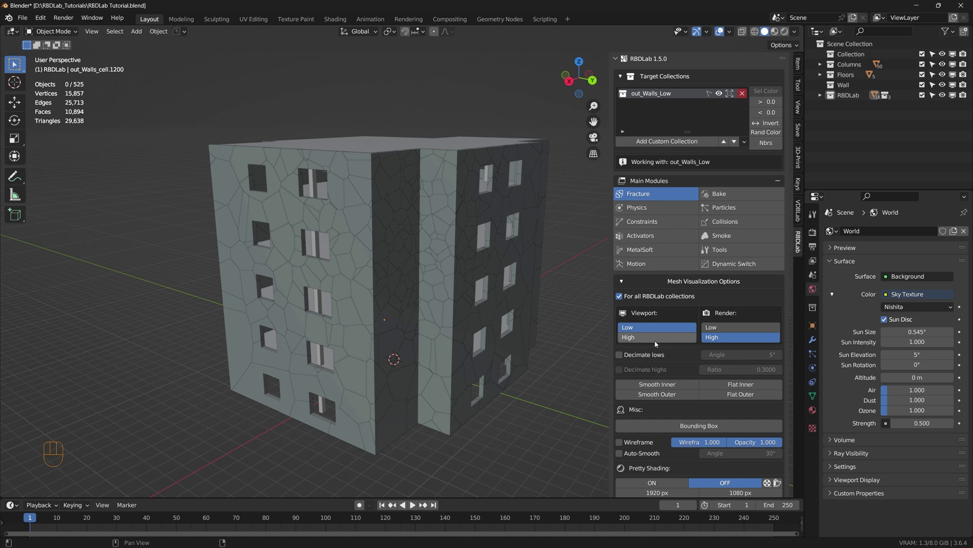
Set the Mesh Visualization viewport detail to High and select one high-detail wall chunk up close
click(657, 344)
scroll(up, 3)
middle_click(420, 333)
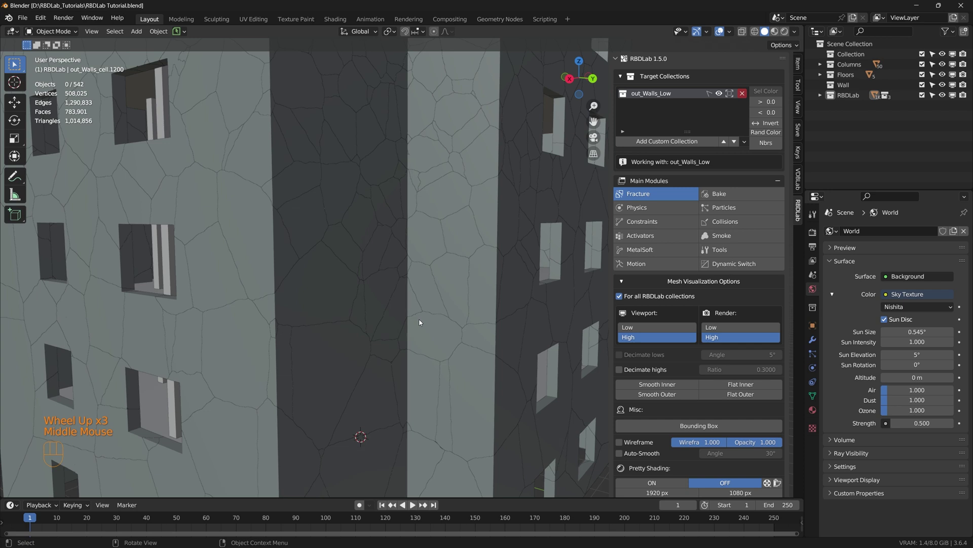
scroll(up, 3)
click(487, 397)
Zoom and orbit back out to frame the whole fractured building
key(g)
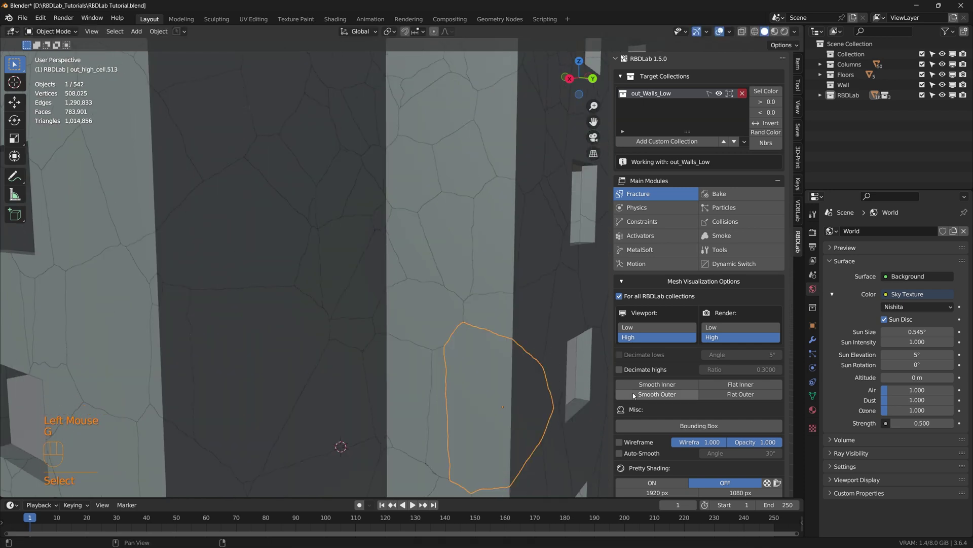
scroll(down, 3)
scroll(down, 3)
scroll(down, 3)
drag(406, 282, 406, 295)
drag(406, 297, 408, 316)
middle_click(432, 336)
middle_click(423, 323)
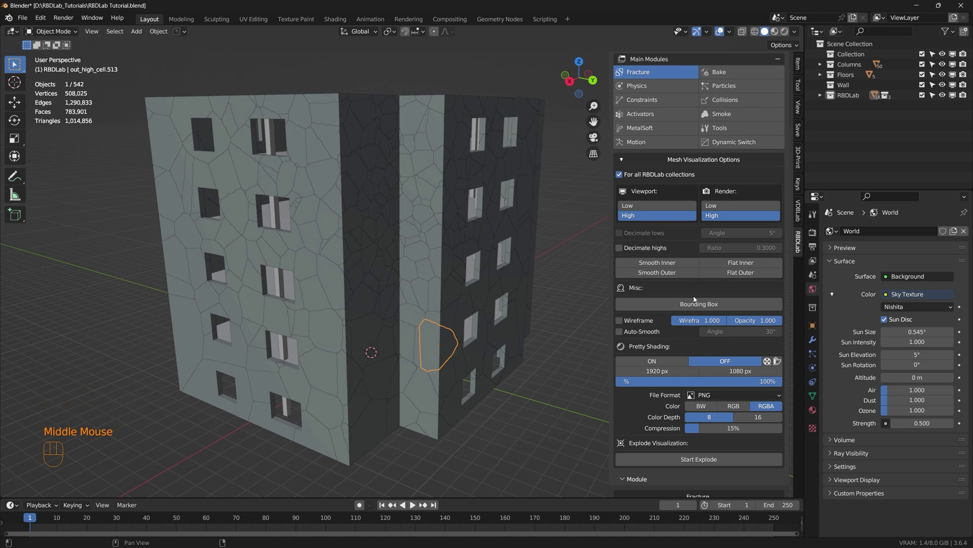
Display every wall chunk as its bounding box and orbit to see floors and columns inside
click(702, 305)
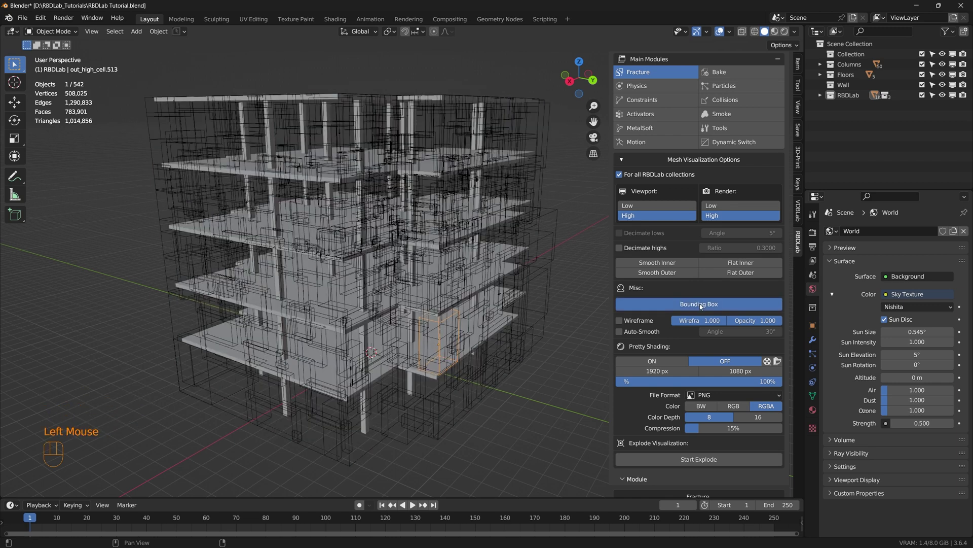
drag(400, 352, 396, 352)
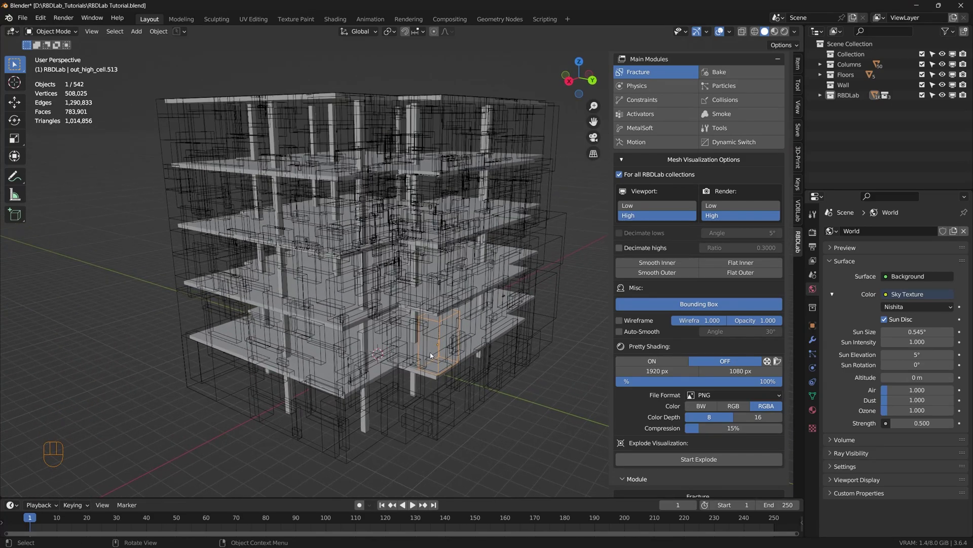
drag(441, 267, 444, 263)
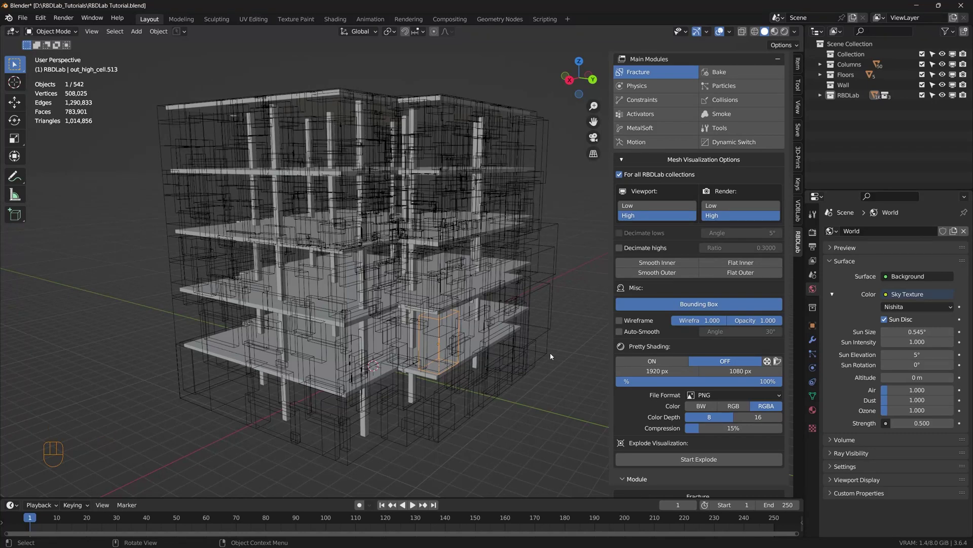
Show chunks as solid pieces with Pretty Shading ON, then check the View settings
click(705, 307)
click(659, 364)
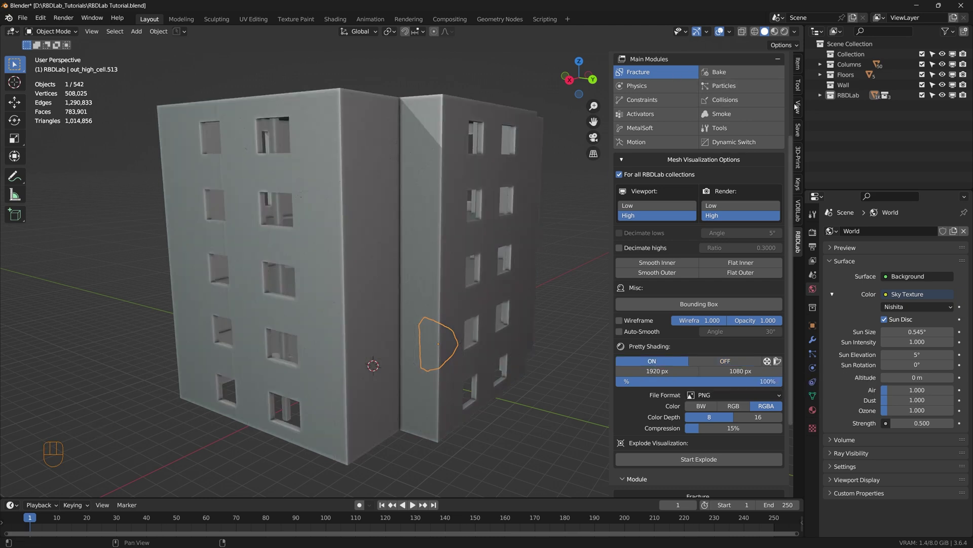
click(803, 108)
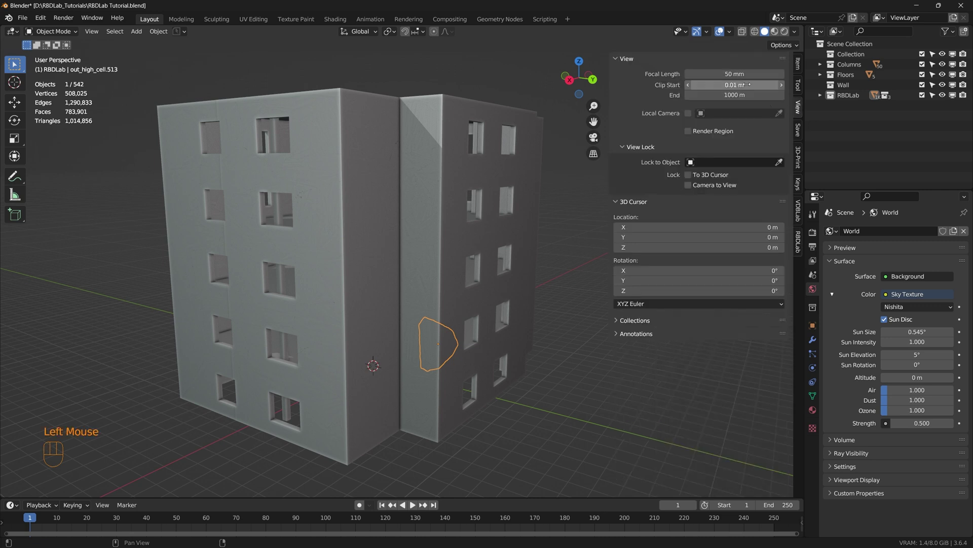
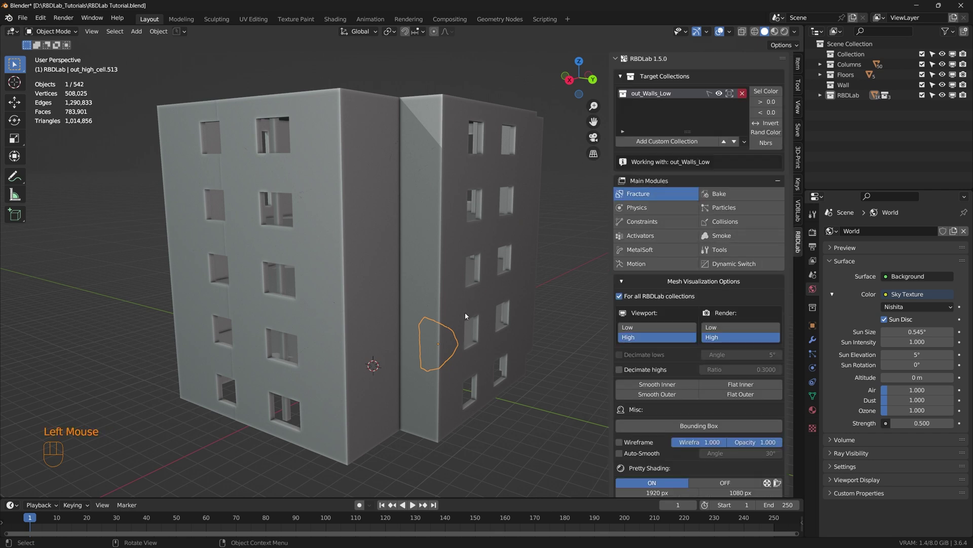
Orbit around the smooth grey building and deselect the selected wall chunk
scroll(up, 3)
drag(377, 237, 370, 253)
scroll(down, 3)
drag(404, 315, 410, 300)
scroll(down, 3)
click(681, 403)
scroll(up, 3)
scroll(down, 3)
scroll(down, 3)
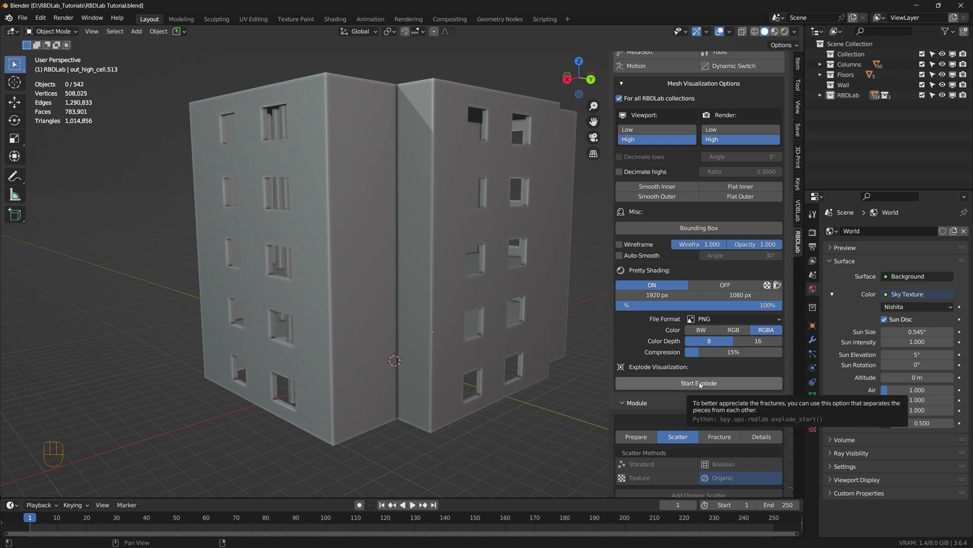
click(703, 385)
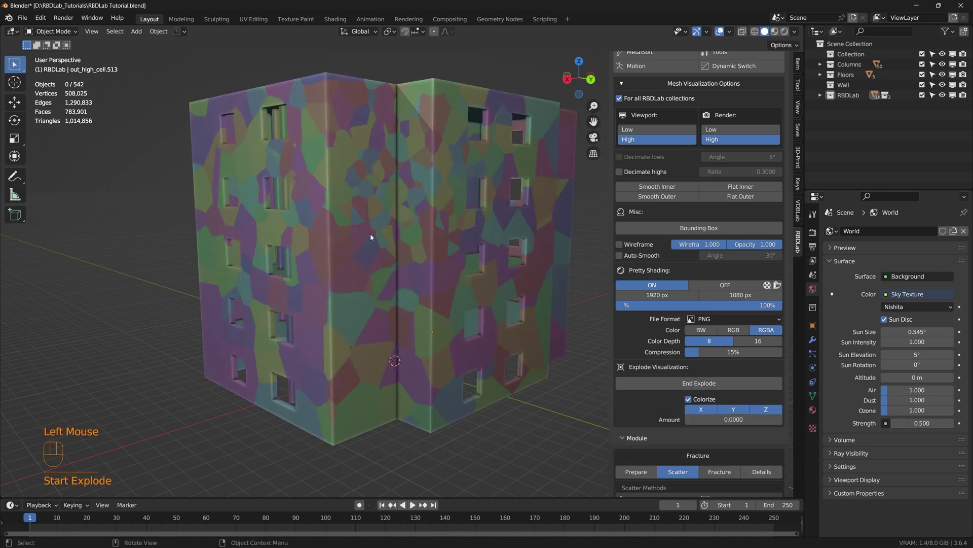
middle_click(394, 238)
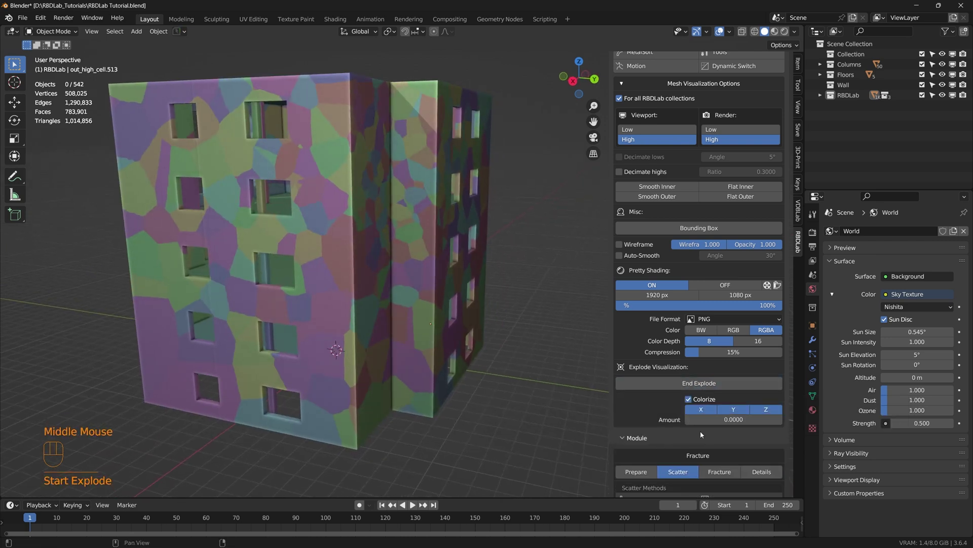
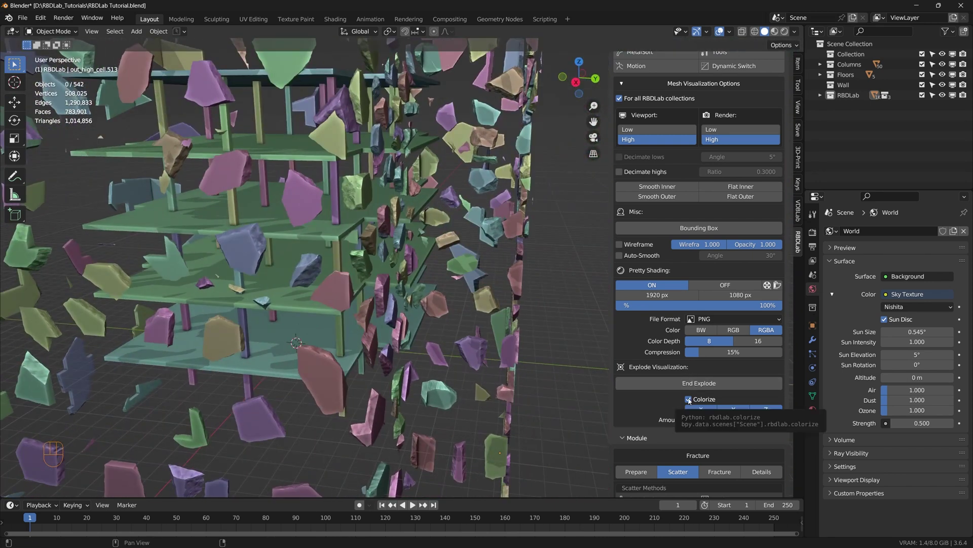
click(690, 400)
drag(478, 344, 404, 305)
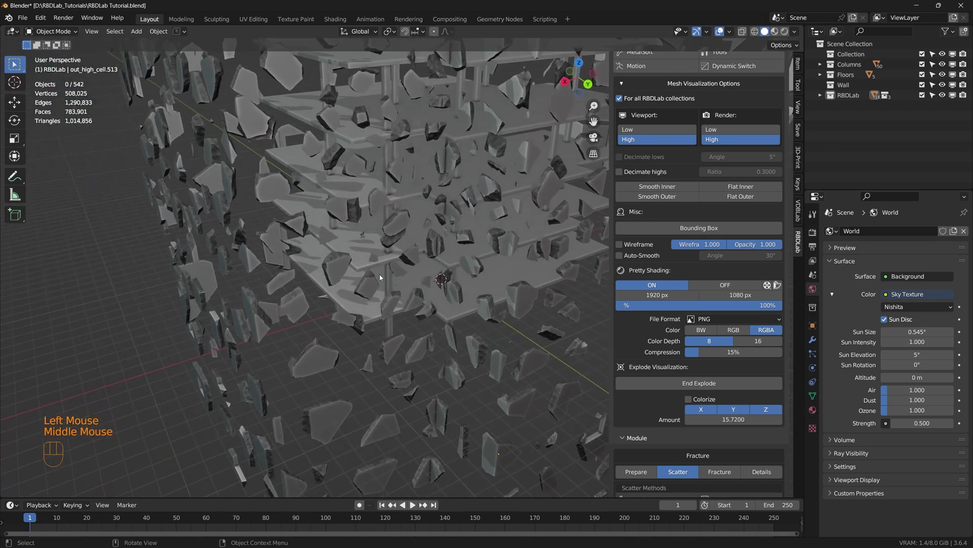
scroll(up, 3)
drag(375, 305, 405, 281)
scroll(down, 3)
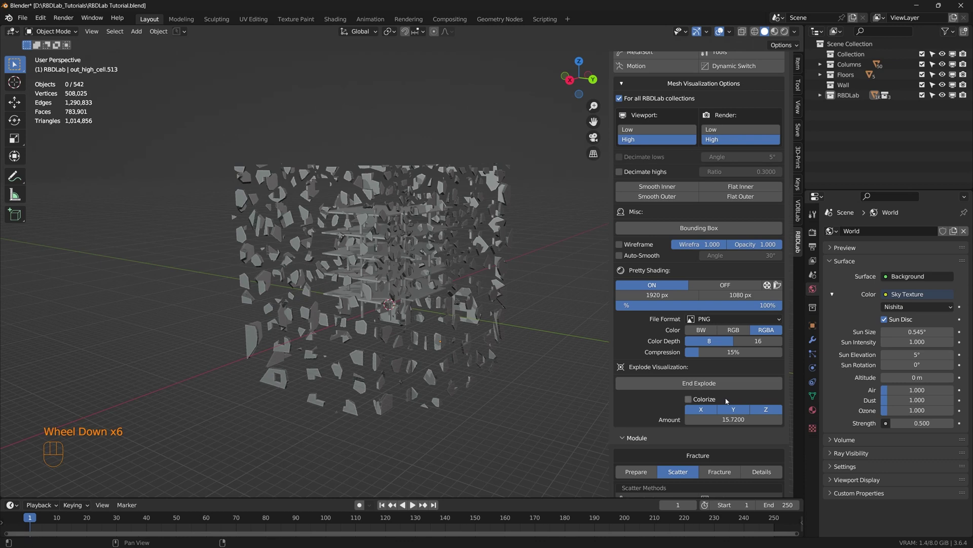
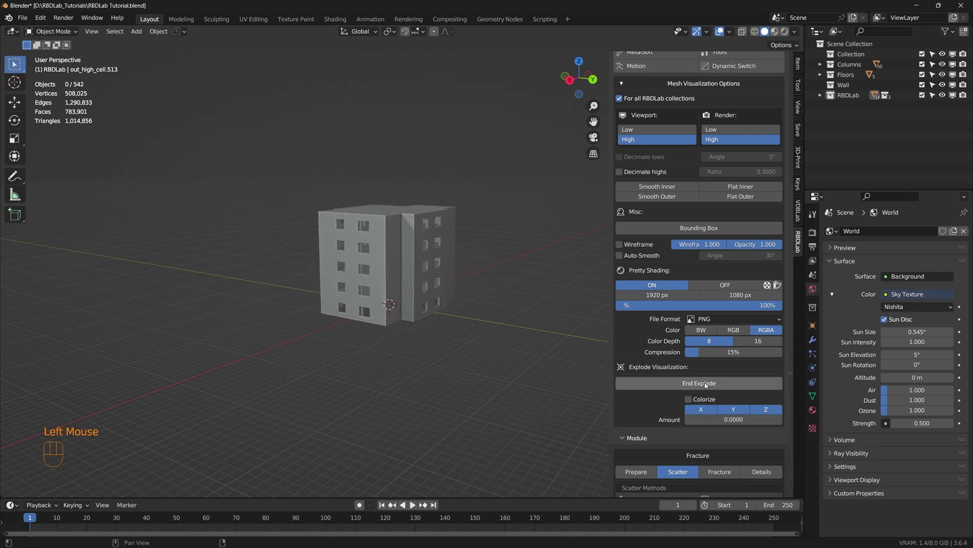
End the explode preview and set Pretty Shading OFF so the crack lines reappear
click(705, 381)
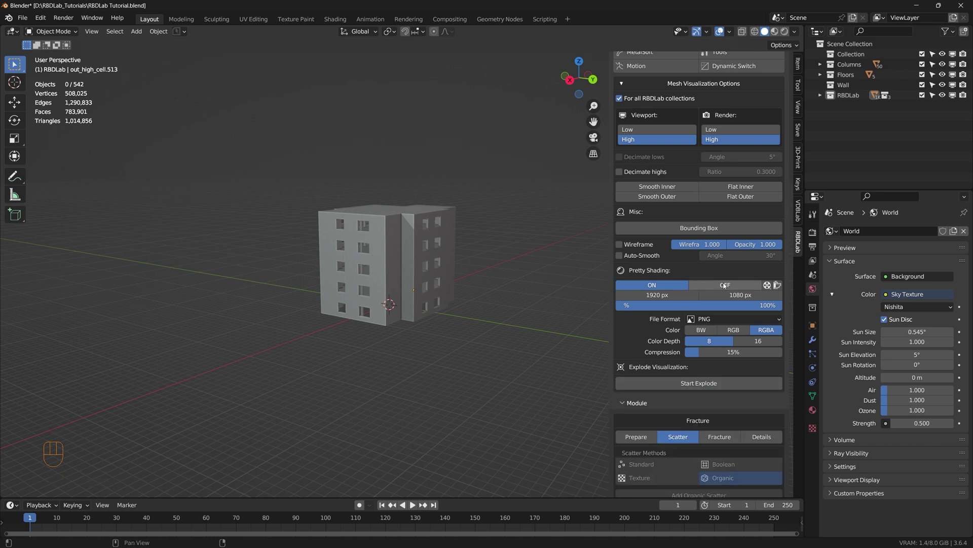
click(726, 286)
scroll(up, 3)
middle_click(662, 287)
scroll(up, 3)
scroll(down, 3)
scroll(up, 3)
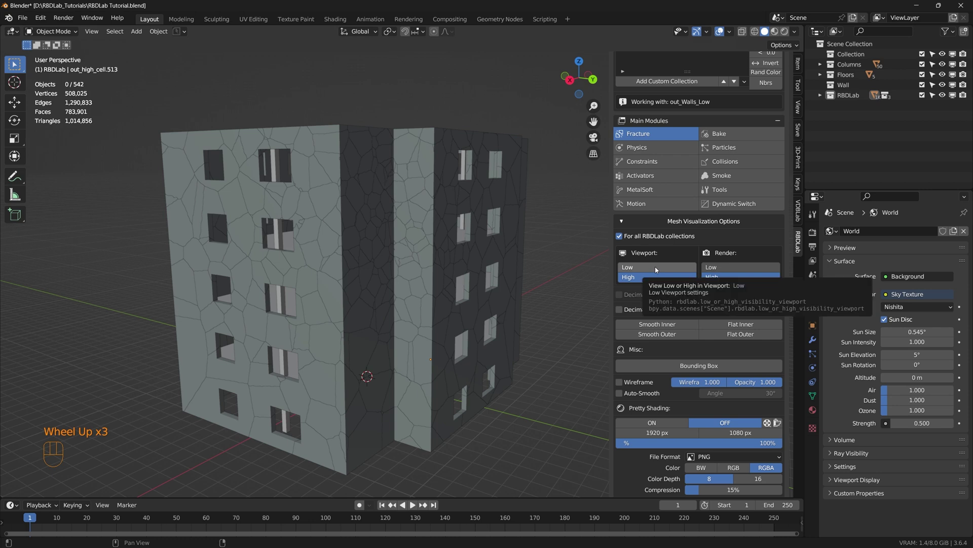
Set the viewport chunks to Low detail and collapse the Mesh Visualization Options panel
click(658, 270)
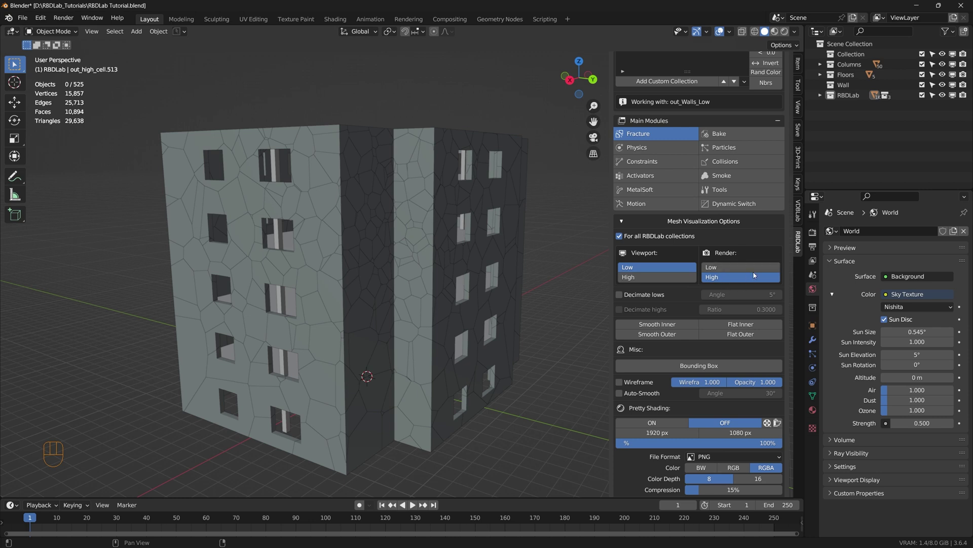
middle_click(624, 225)
click(625, 224)
Expand RBDLab in the Outliner and hide the out_Walls_Low collection
drag(415, 267, 408, 294)
drag(422, 255, 407, 278)
drag(413, 322, 419, 304)
middle_click(402, 343)
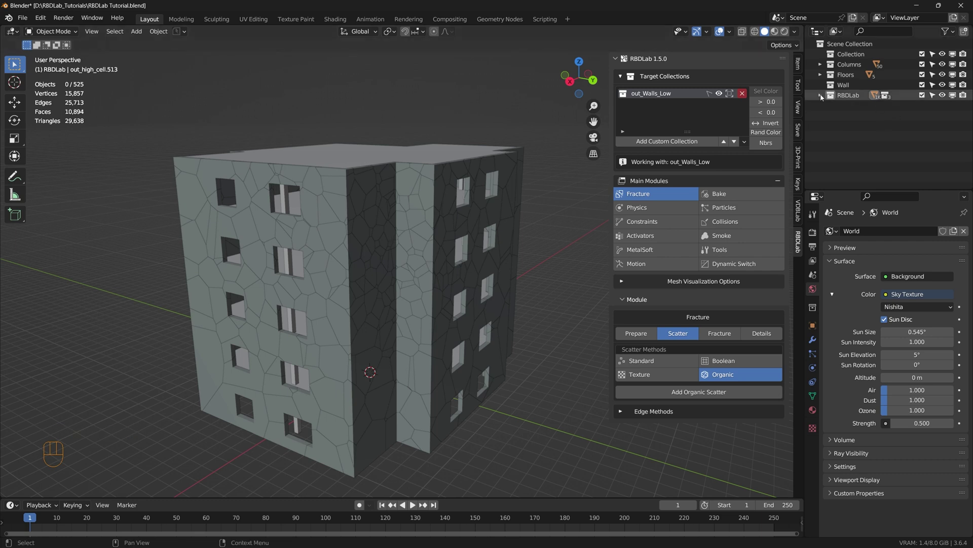
click(823, 97)
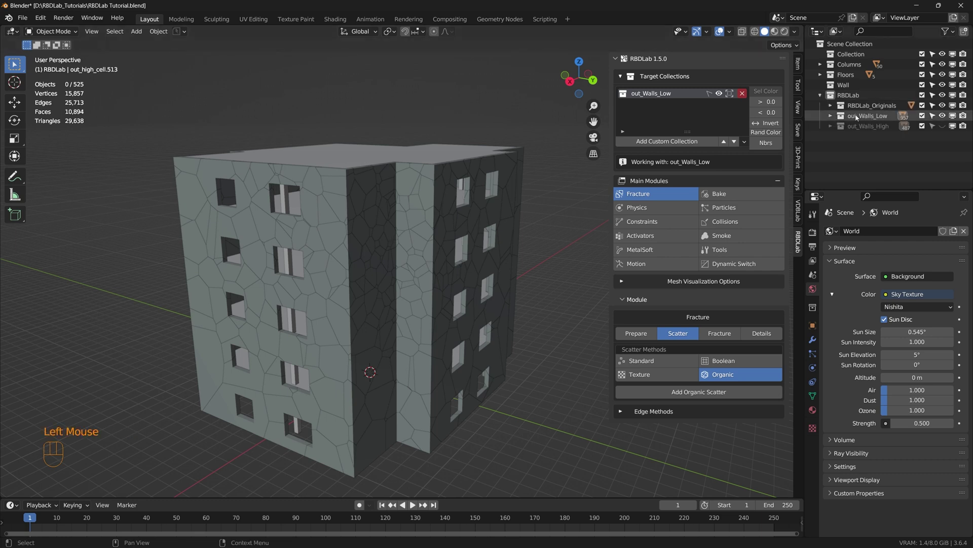
click(946, 118)
Shift-select the five floor slabs
click(440, 160)
click(437, 217)
click(436, 272)
click(436, 306)
click(441, 360)
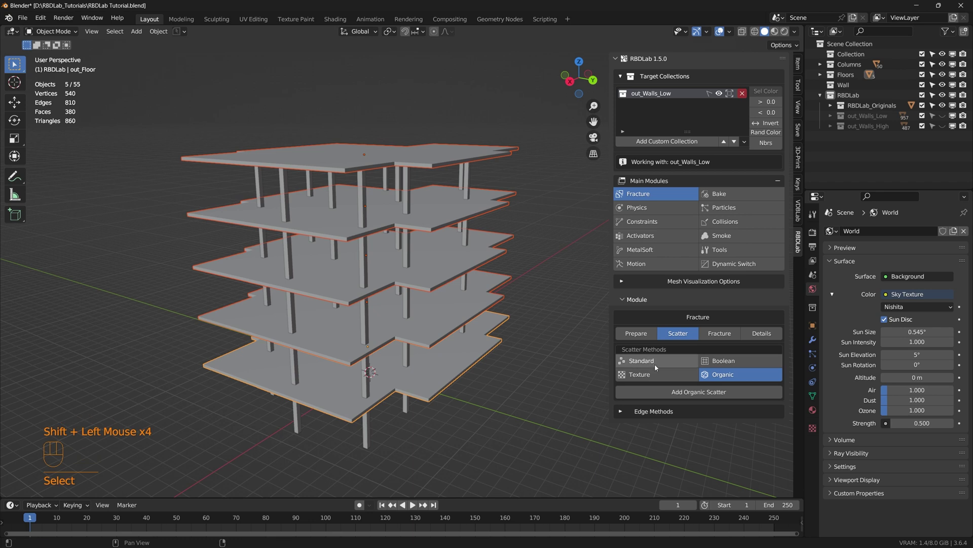
Add a Standard particle scatter over the five selected floor slabs and inspect it
click(657, 366)
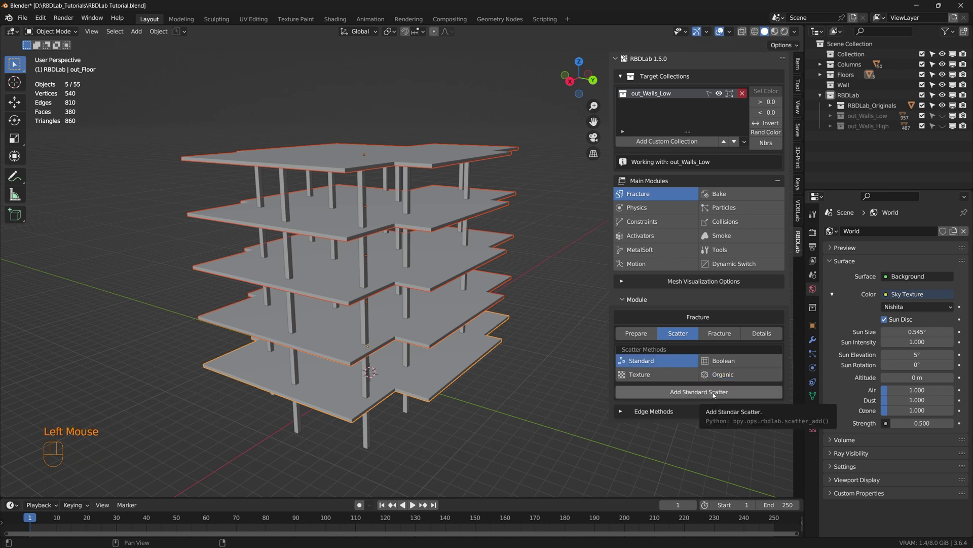
click(716, 395)
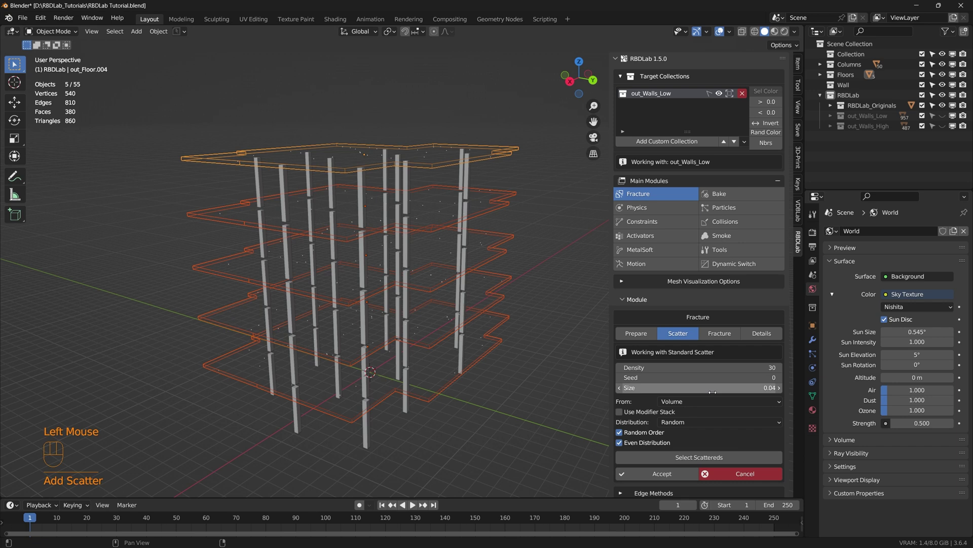
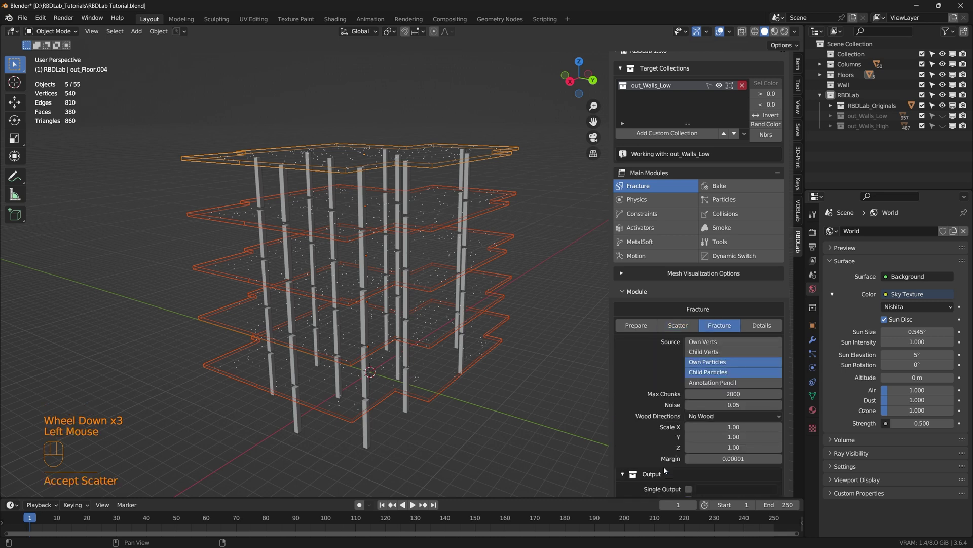
scroll(down, 3)
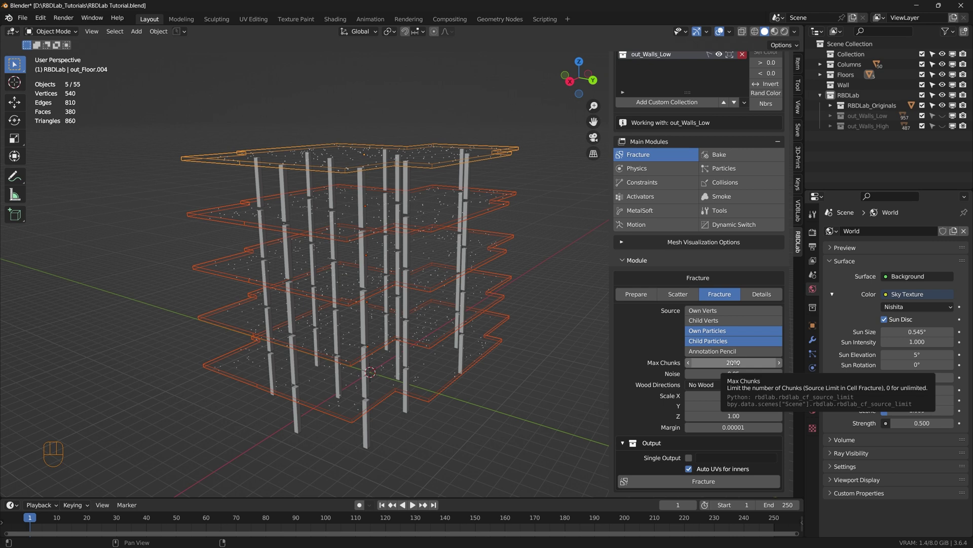
drag(436, 248, 423, 266)
drag(376, 212, 386, 205)
scroll(up, 3)
scroll(down, 3)
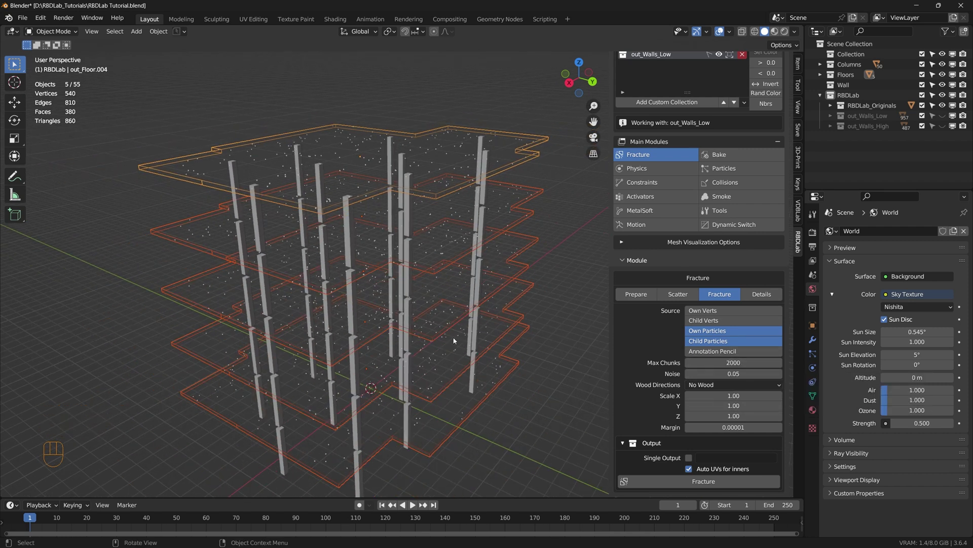
drag(416, 290, 413, 284)
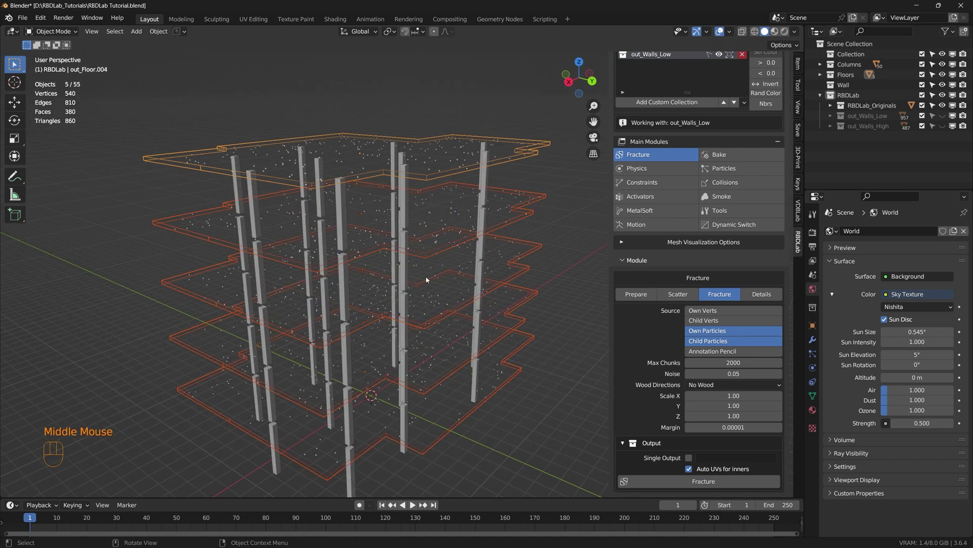
scroll(down, 3)
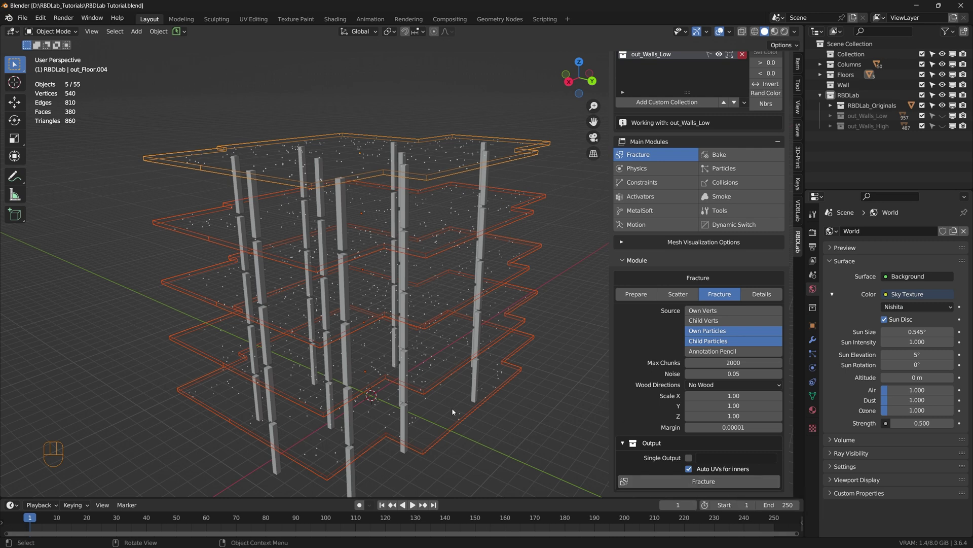
scroll(up, 3)
scroll(up, 3)
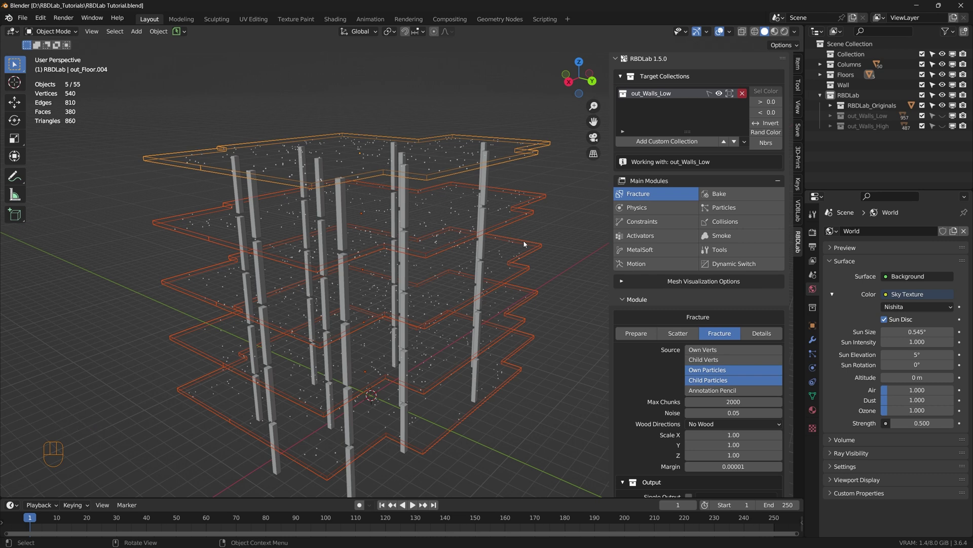
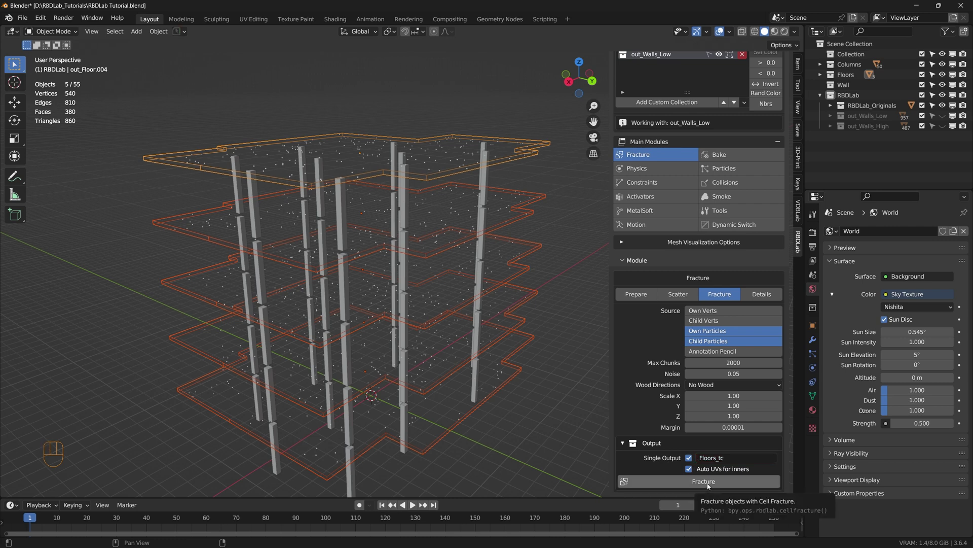
Fracture the floors into the Floors_tc collection and hide out_Walls_Low to reveal them
click(709, 485)
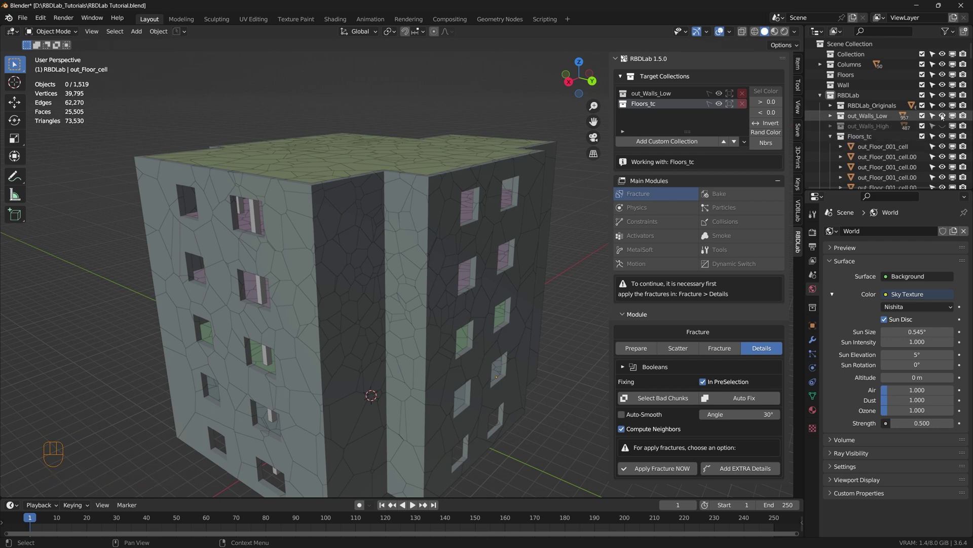
click(944, 117)
drag(406, 376, 402, 371)
drag(440, 374, 424, 348)
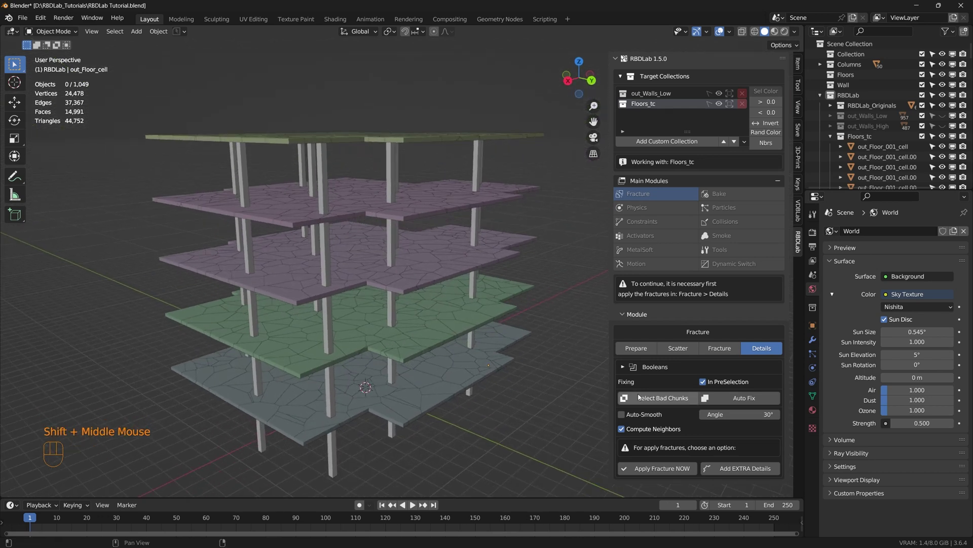
drag(747, 473, 737, 409)
Raise the Extra Details subdivision level from 2 to 4
scroll(down, 3)
click(779, 324)
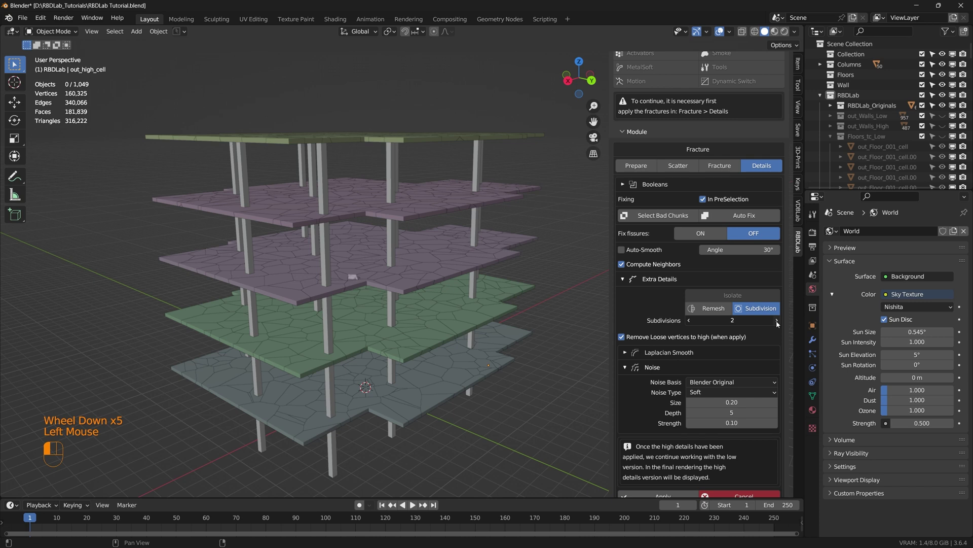
click(780, 324)
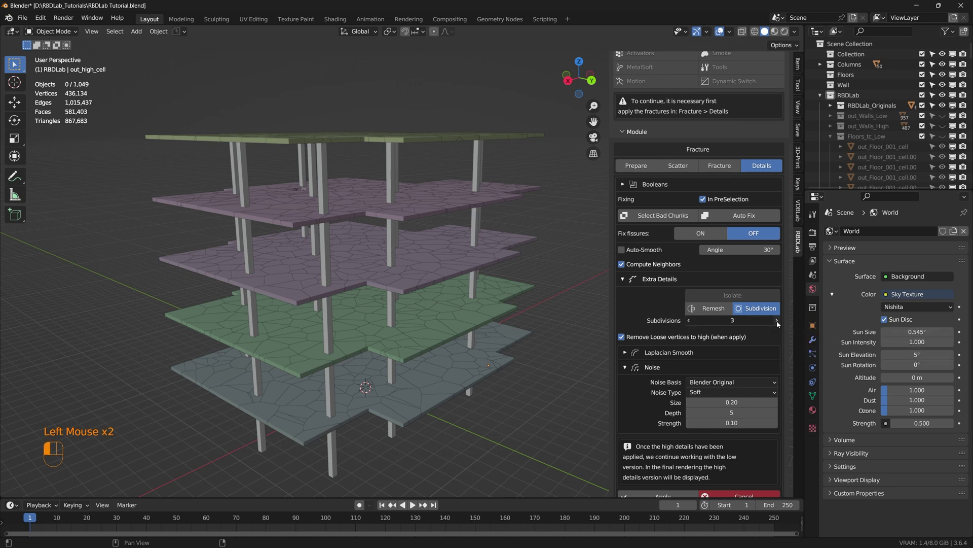
scroll(down, 3)
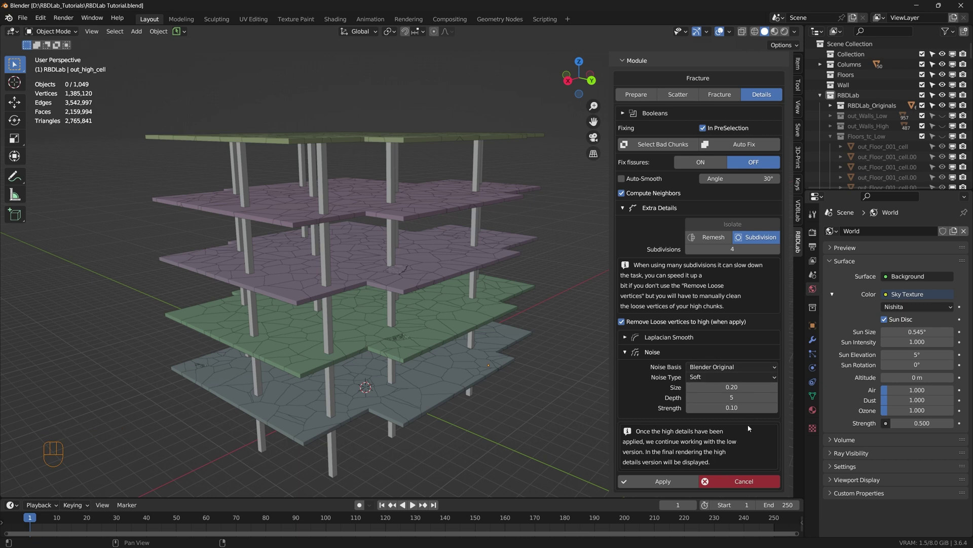
Move in on the floors and select a loose chunk plus the chunks around the damaged spot
scroll(up, 3)
drag(419, 265, 412, 284)
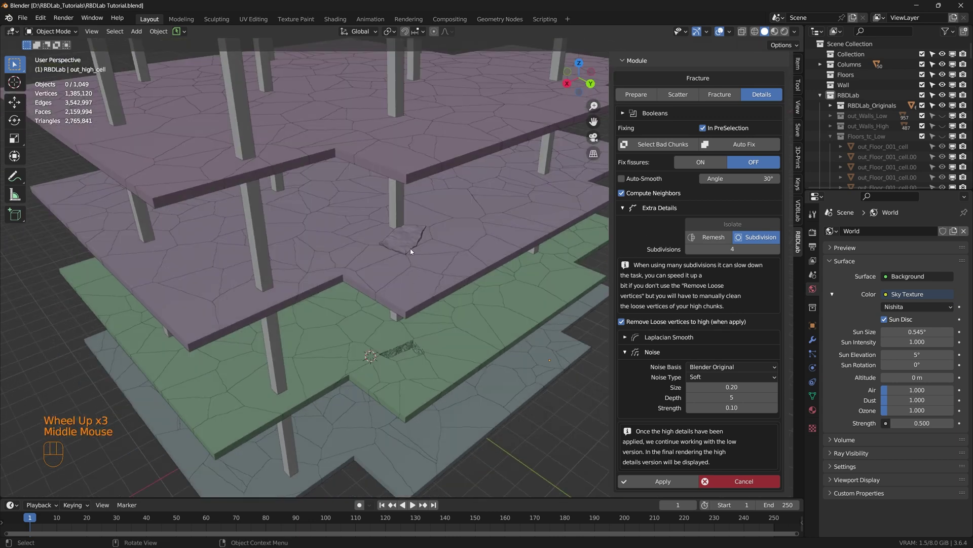
scroll(down, 3)
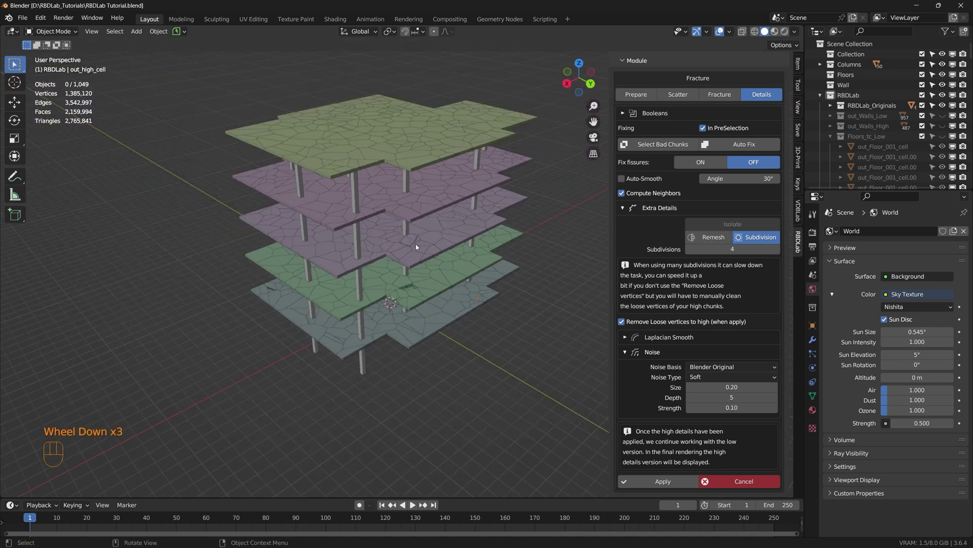
drag(420, 247, 422, 231)
scroll(up, 3)
click(408, 247)
drag(417, 343, 423, 309)
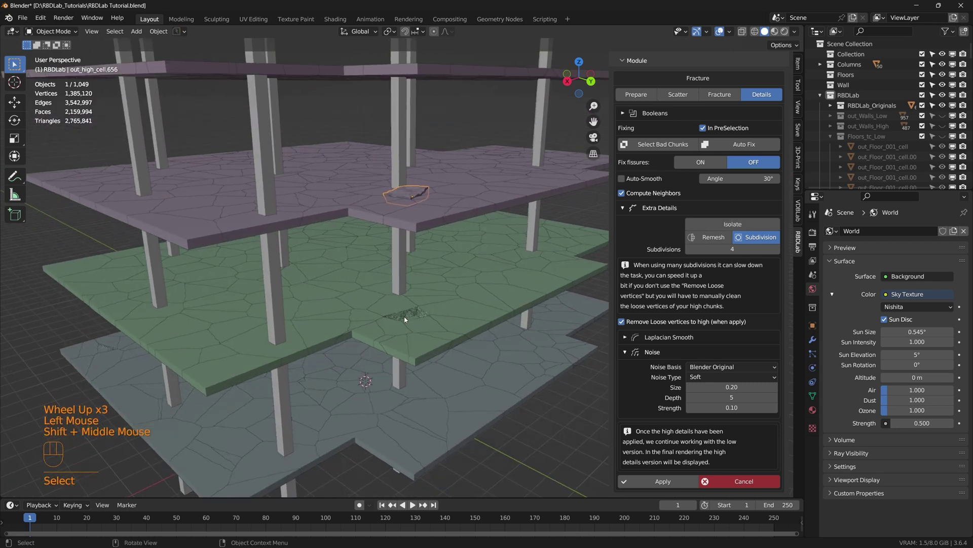
drag(386, 304, 437, 331)
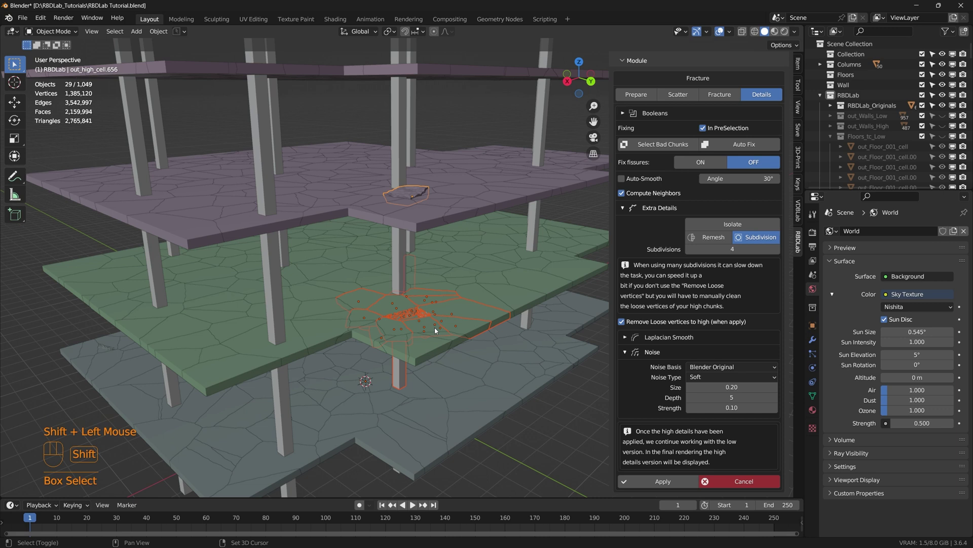
Orbit underneath the floor slabs to inspect the subdivided chunks from below
drag(451, 344, 450, 330)
drag(451, 377, 375, 317)
middle_click(396, 318)
drag(158, 324, 220, 323)
drag(237, 340, 419, 167)
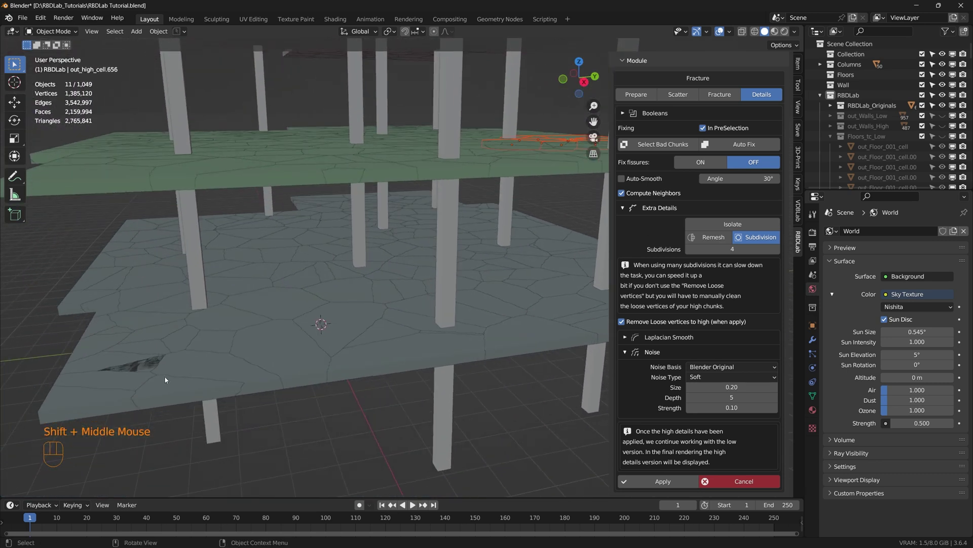
drag(167, 380, 123, 353)
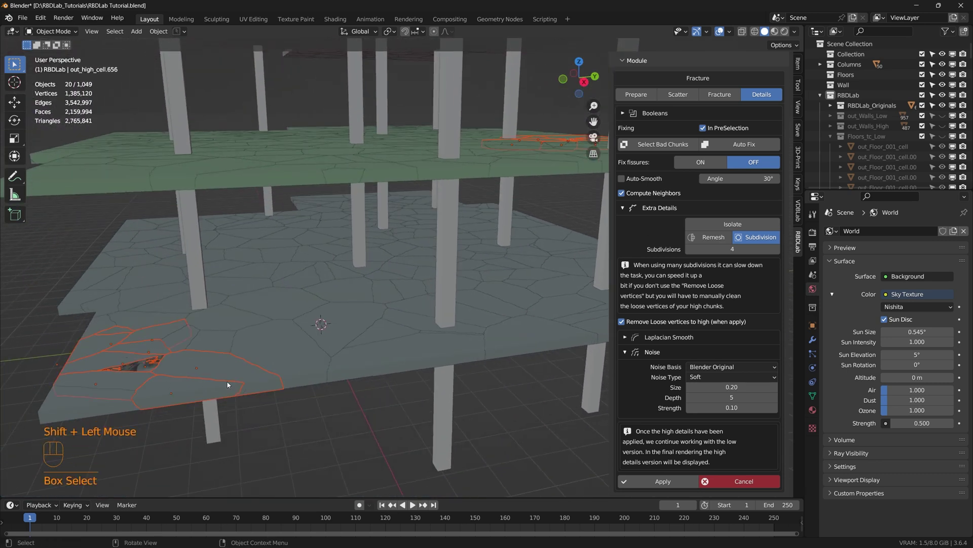
drag(273, 375, 223, 378)
drag(449, 336, 360, 342)
scroll(down, 3)
drag(371, 353, 314, 372)
drag(391, 337, 312, 325)
drag(390, 359, 212, 431)
scroll(down, 3)
drag(295, 305, 336, 441)
scroll(down, 3)
drag(279, 441, 315, 421)
drag(311, 414, 371, 431)
drag(371, 433, 406, 378)
scroll(up, 3)
Clear the chunk selection and orbit out to a wider view of the floors from above
click(666, 254)
middle_click(389, 376)
drag(315, 384, 356, 363)
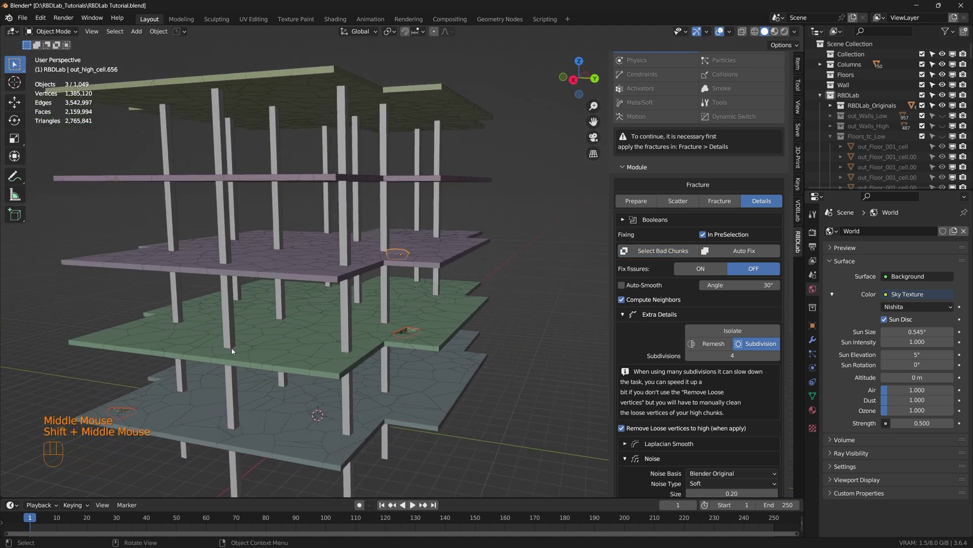
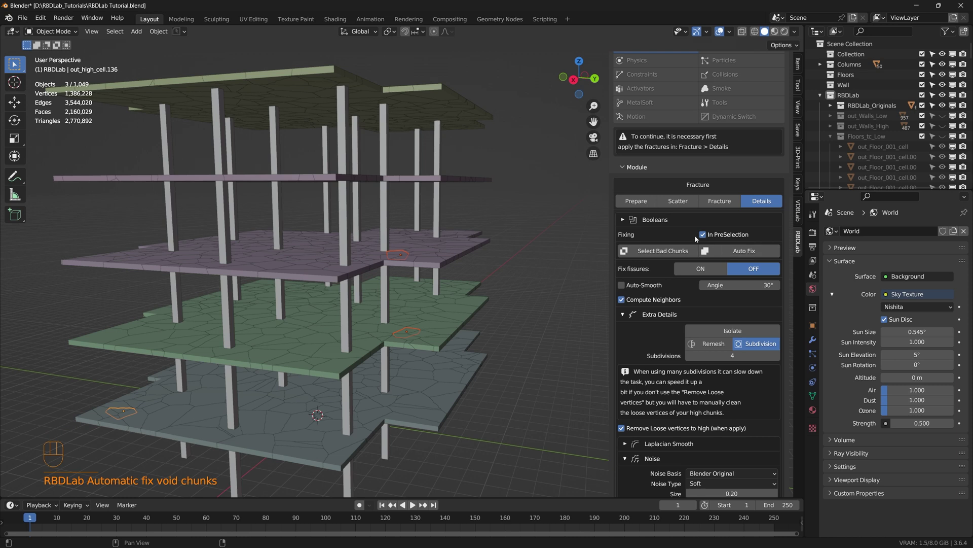
click(499, 407)
drag(421, 346, 402, 357)
drag(394, 364, 338, 380)
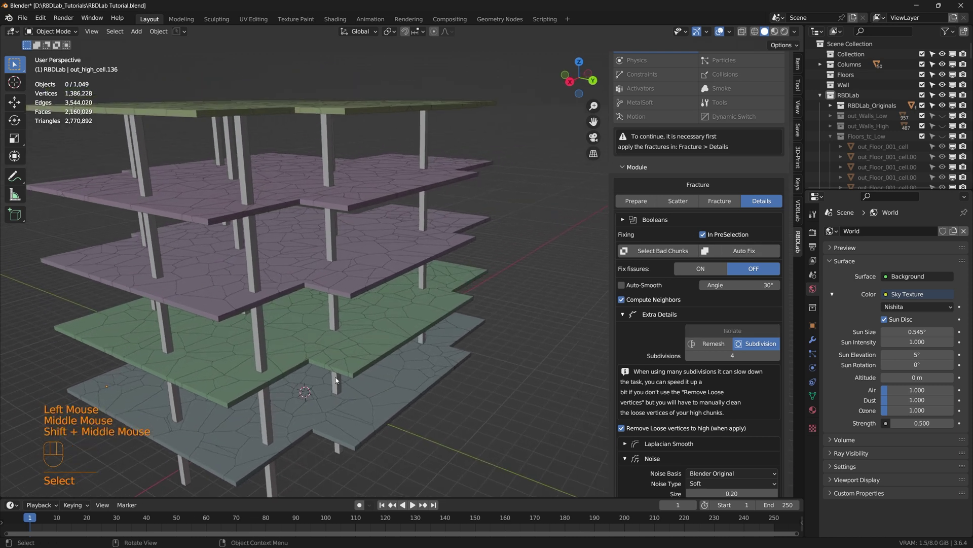
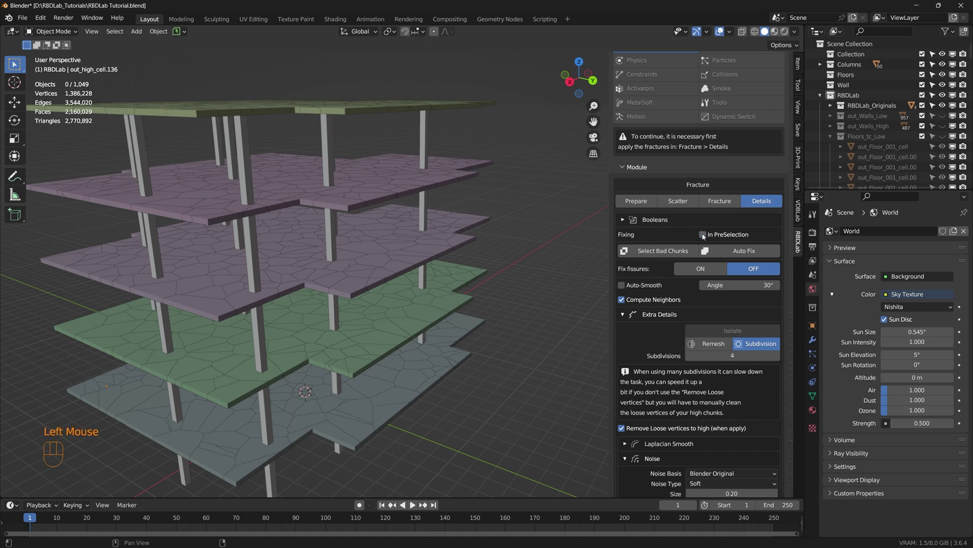
Uncheck In PreSelection for chunk fixing and frame the whole floors-and-columns structure
middle_click(510, 403)
scroll(down, 3)
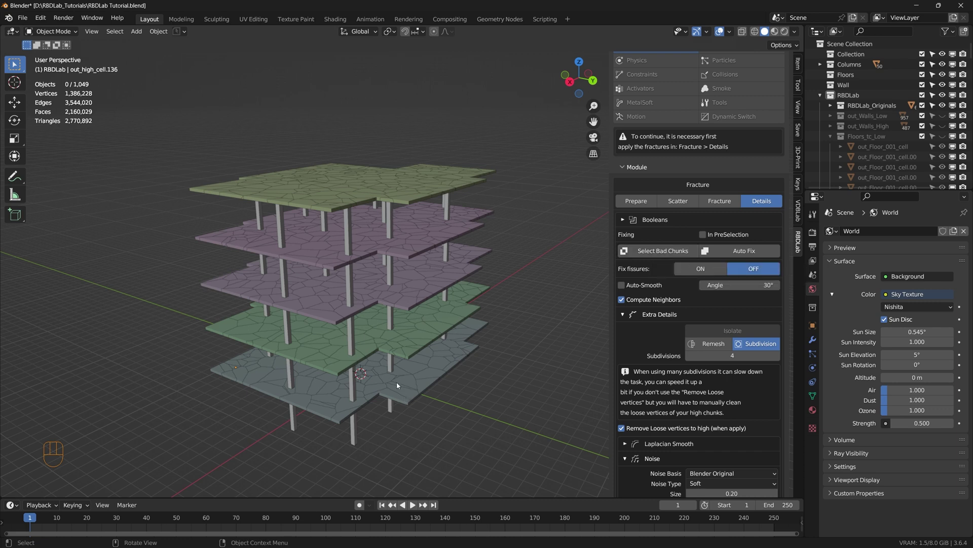
scroll(up, 3)
middle_click(383, 367)
scroll(down, 3)
scroll(down, 3)
drag(365, 249, 437, 209)
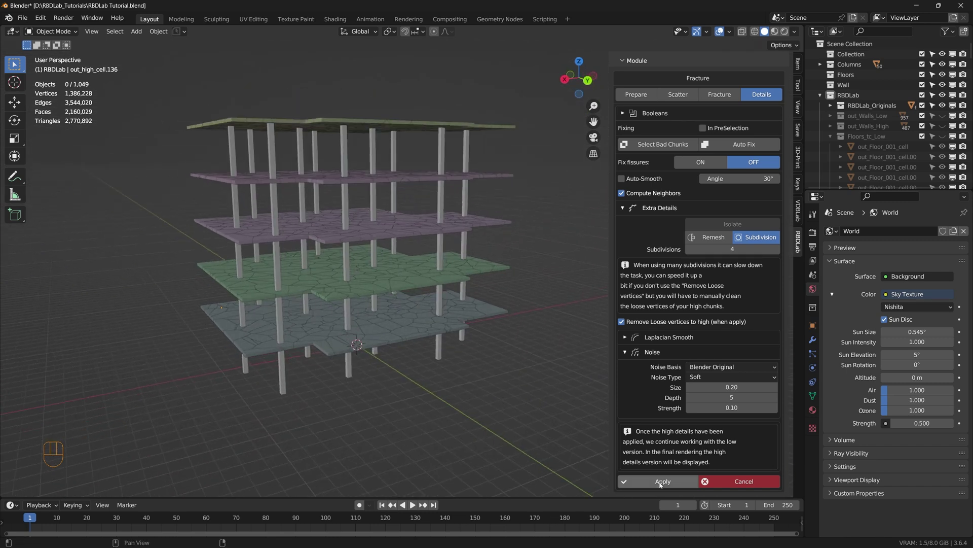
Apply the Extra Details to the floor chunks
click(662, 485)
drag(351, 274, 378, 308)
drag(373, 305, 567, 306)
scroll(down, 3)
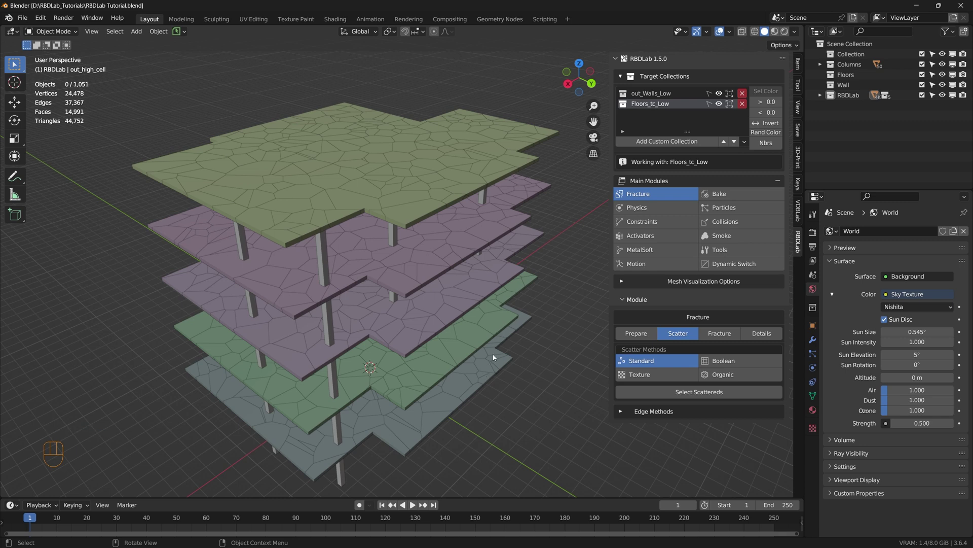
middle_click(461, 313)
Hide the Floors_tc_Low and Floors_tc_High collections in the Outliner, leaving only the columns
click(822, 99)
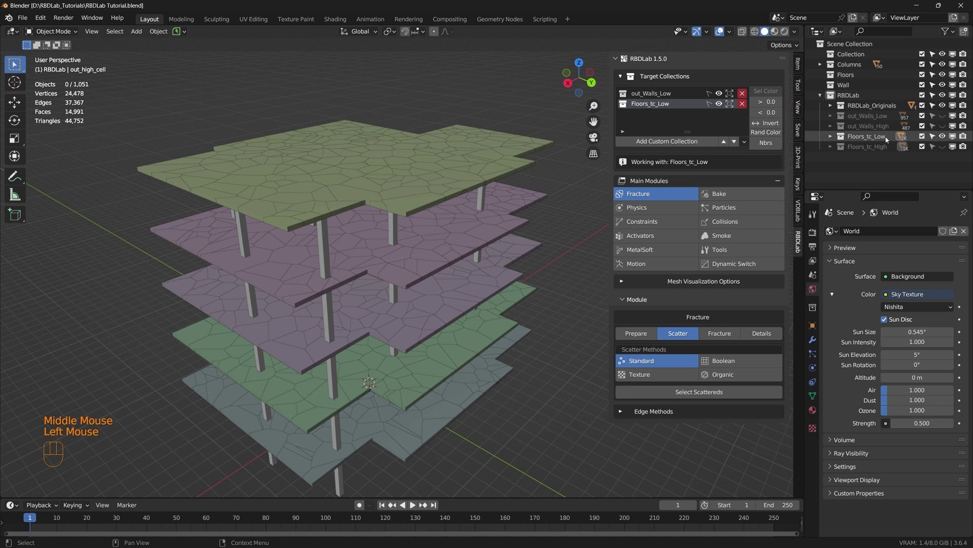
click(946, 136)
drag(450, 384, 438, 325)
scroll(down, 3)
Box-select all 50 columns and move in closer to their scattered particles
drag(544, 444, 263, 137)
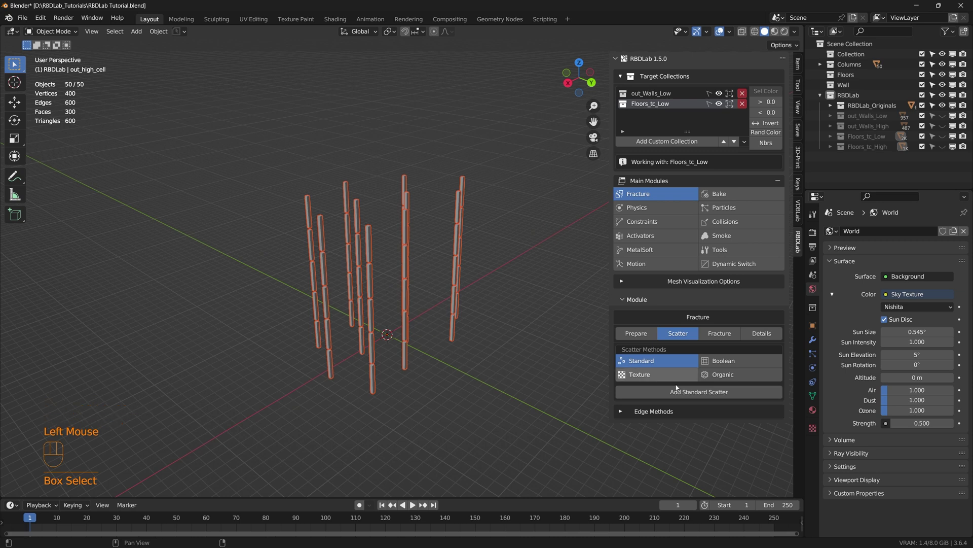
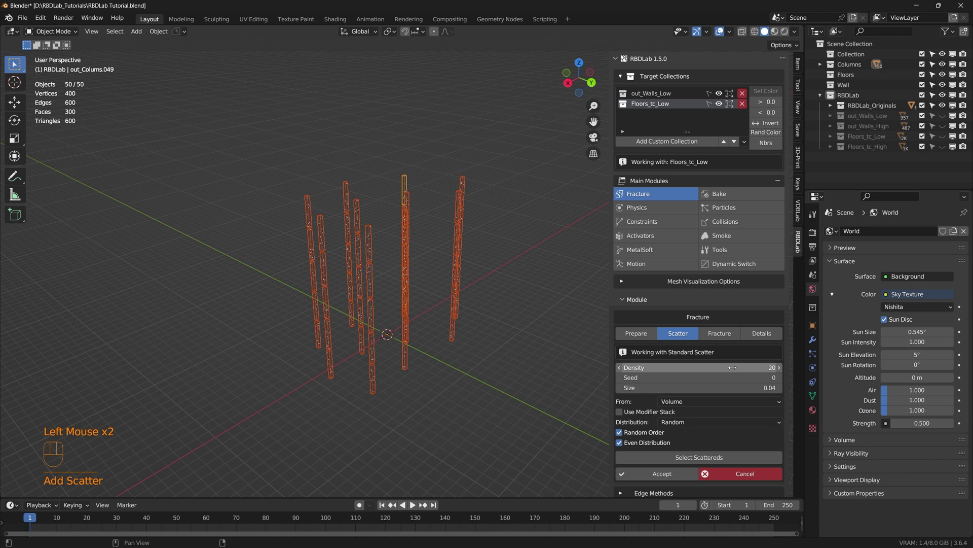
scroll(up, 3)
drag(390, 370, 389, 349)
scroll(down, 3)
scroll(down, 3)
In the Fracture settings, use only Own Particles as the columns' fracture source
click(664, 467)
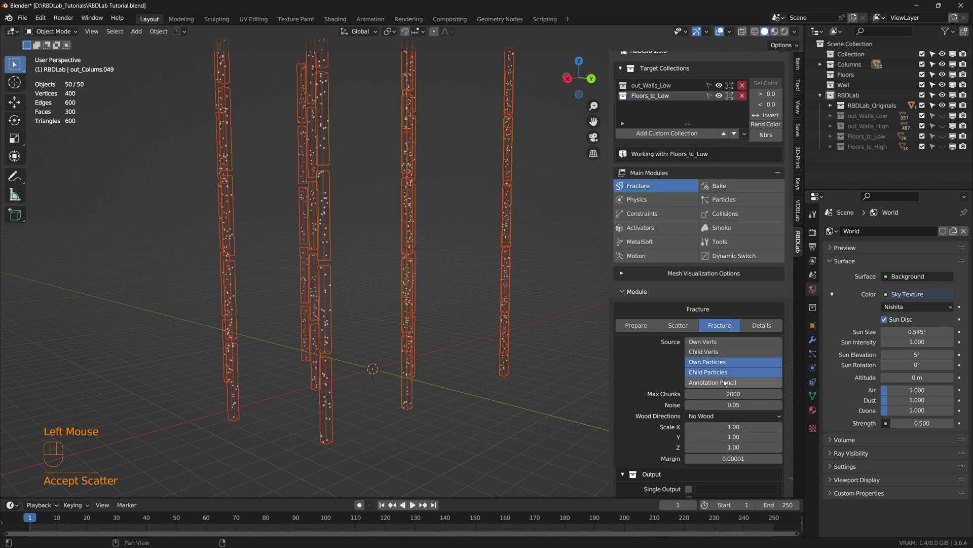
click(728, 375)
click(731, 367)
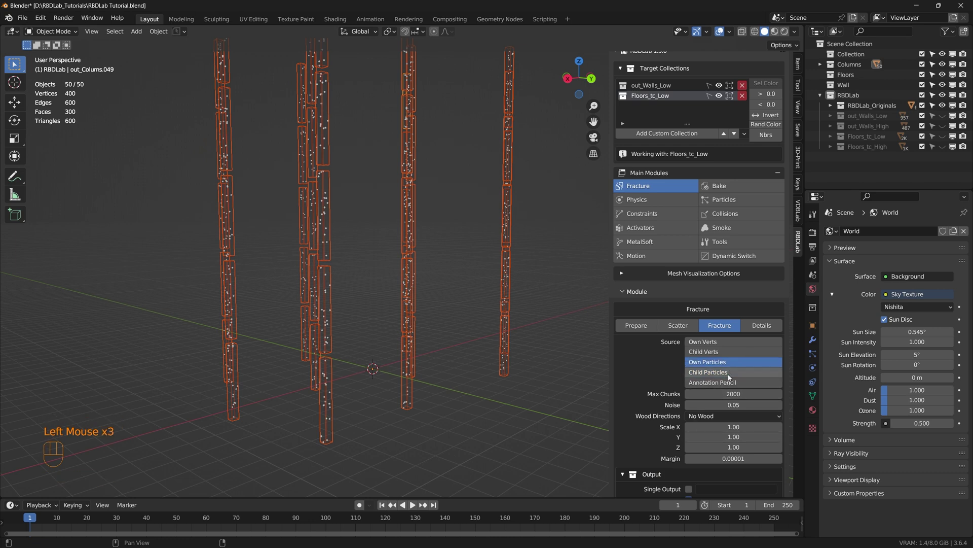
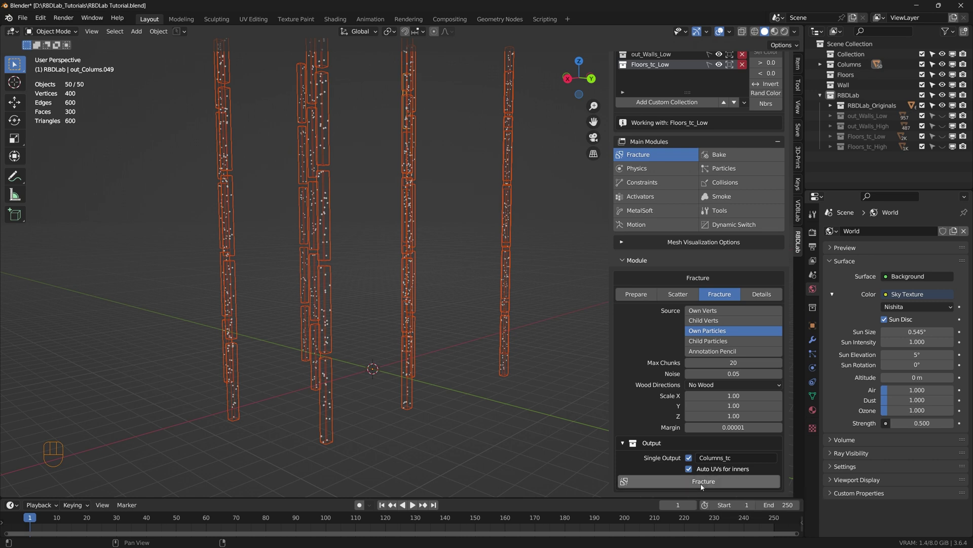
Apply the column fracture now from the Details tab, without extra details, and inspect the building
click(703, 487)
scroll(down, 3)
drag(424, 317, 435, 330)
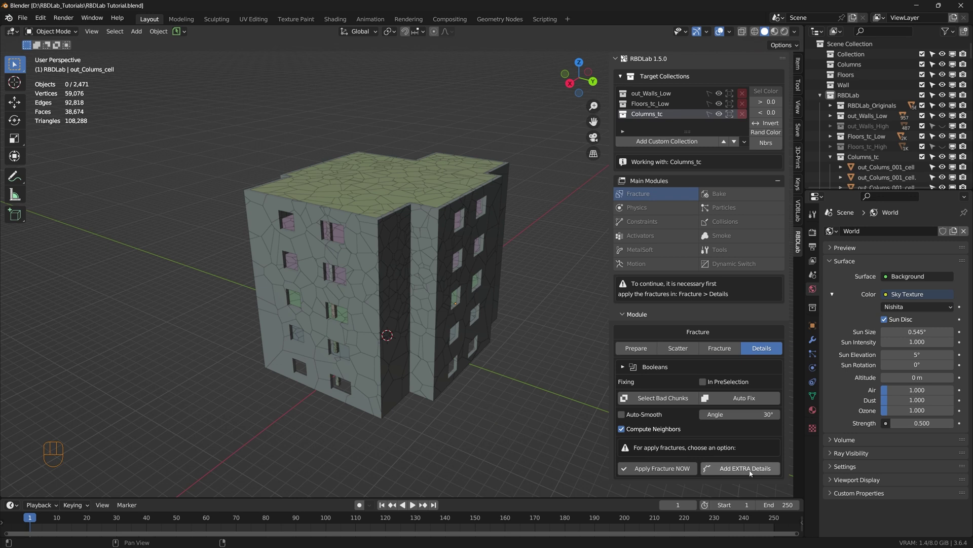
drag(459, 377, 461, 356)
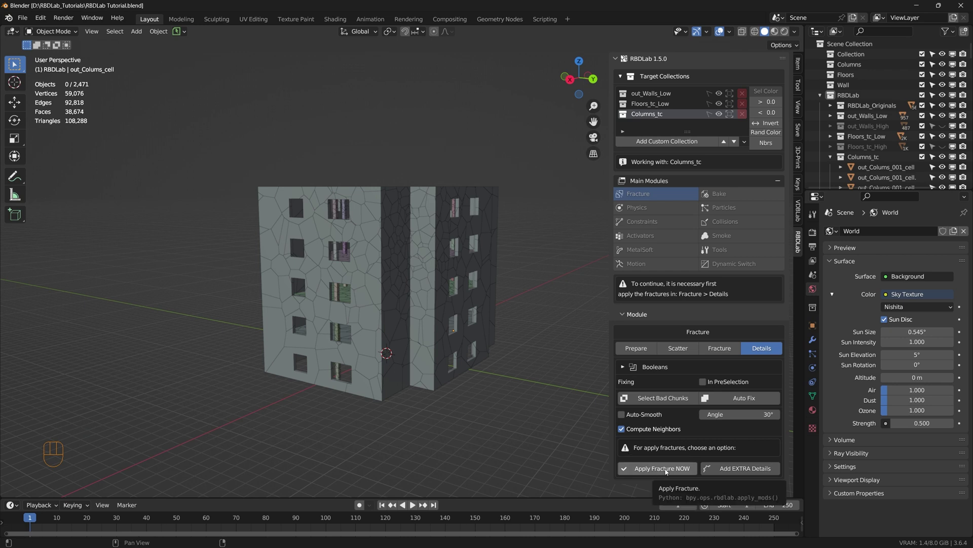
click(668, 472)
scroll(up, 3)
scroll(down, 3)
drag(412, 312, 408, 360)
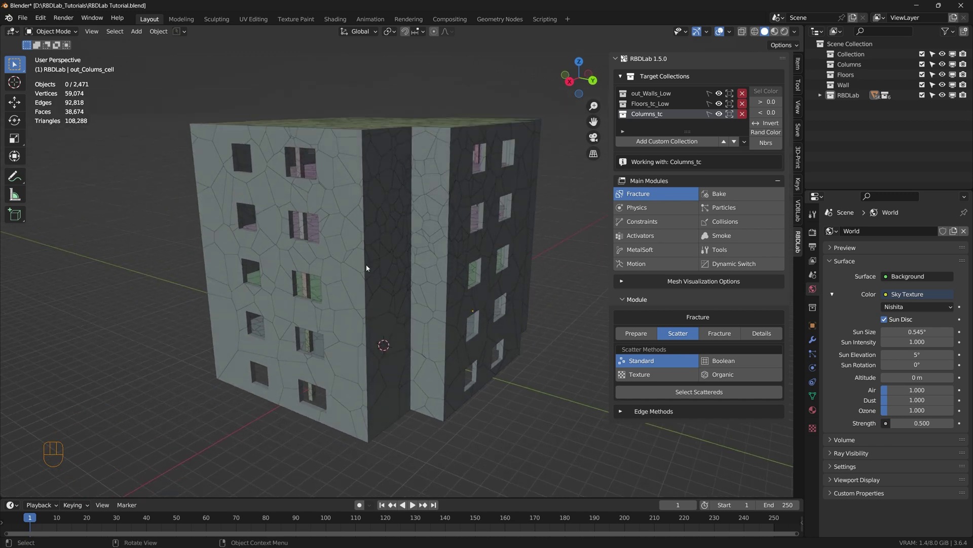
Orbit around the saved, fractured building with its two activators set up
drag(23, 18, 39, 96)
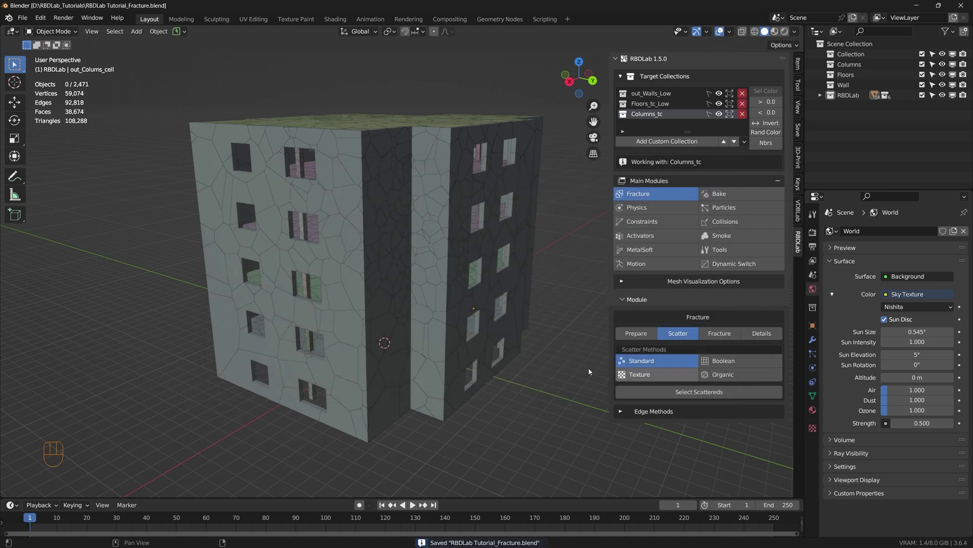
middle_click(435, 330)
Play the collapse simulation through to about frame 133, the front walls falling to rubble
key(space)
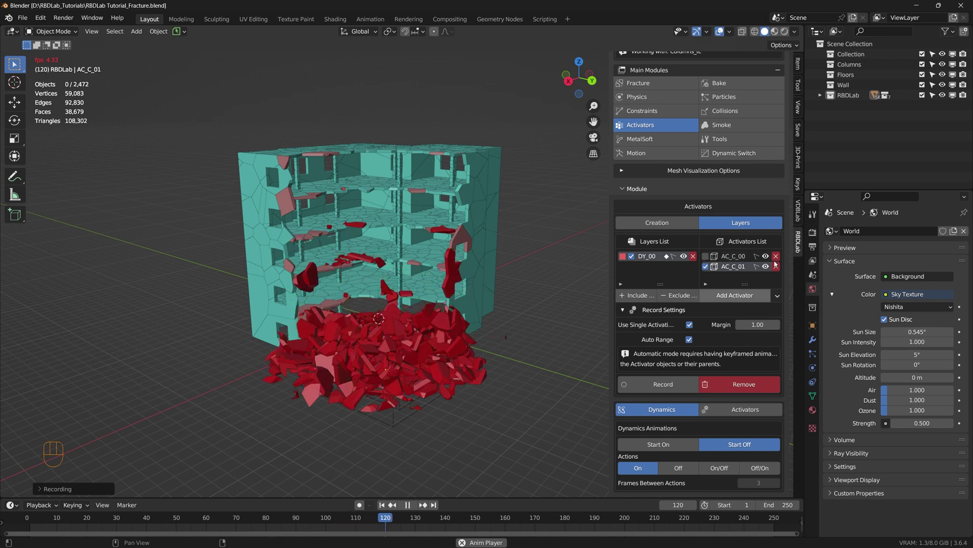
scroll(up, 3)
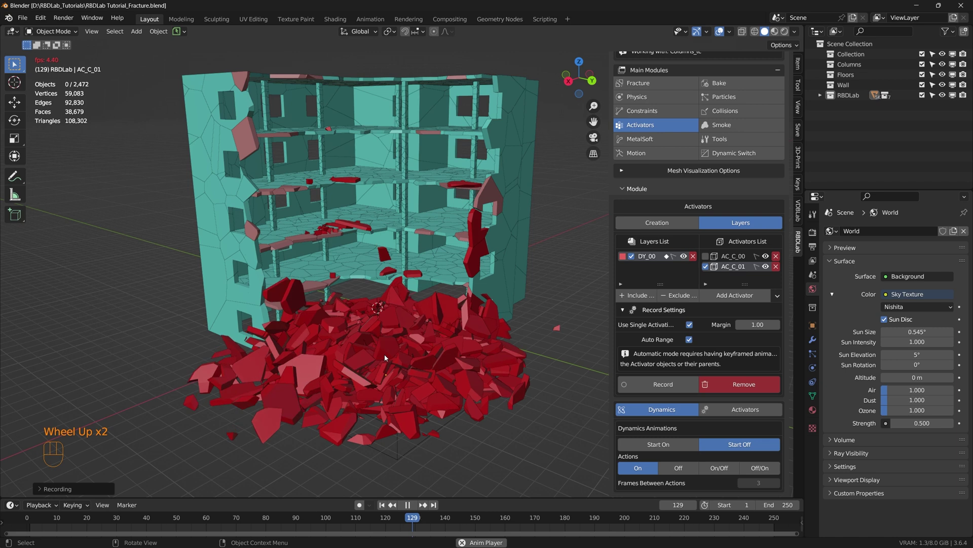